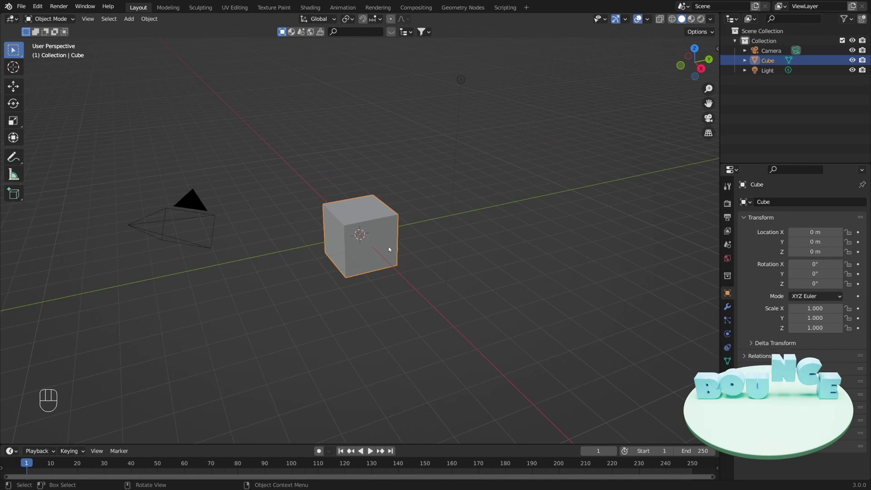
# Delete the default cube, camera and light, then orbit toward a top-down view.
pyautogui.press('a')
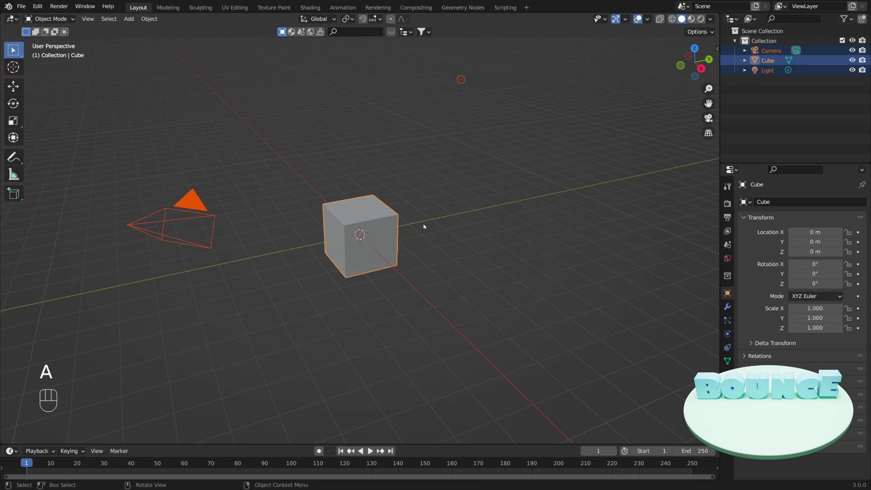
pyautogui.press('x')
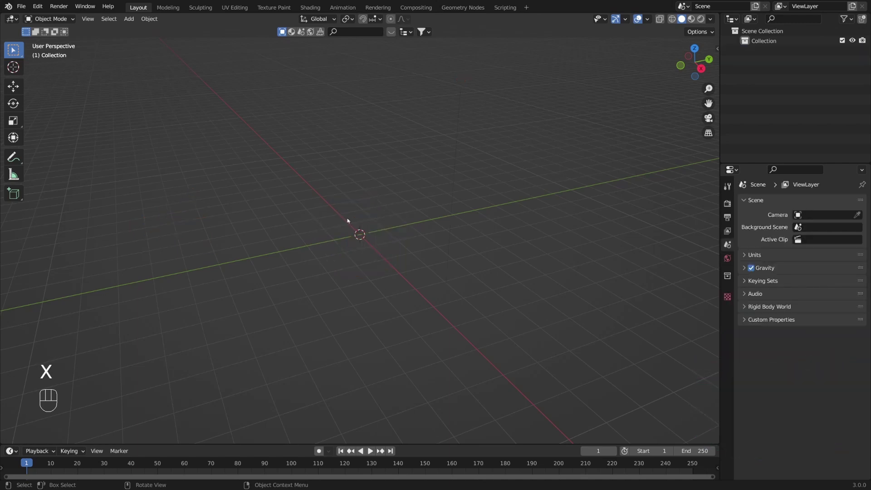
pyautogui.moveTo(318, 183); pyautogui.dragTo(354, 193)
pyautogui.moveTo(291, 159); pyautogui.dragTo(323, 176)
# Add a text object and replace its placeholder word with BOUNCE.
pyautogui.press('shift+a')
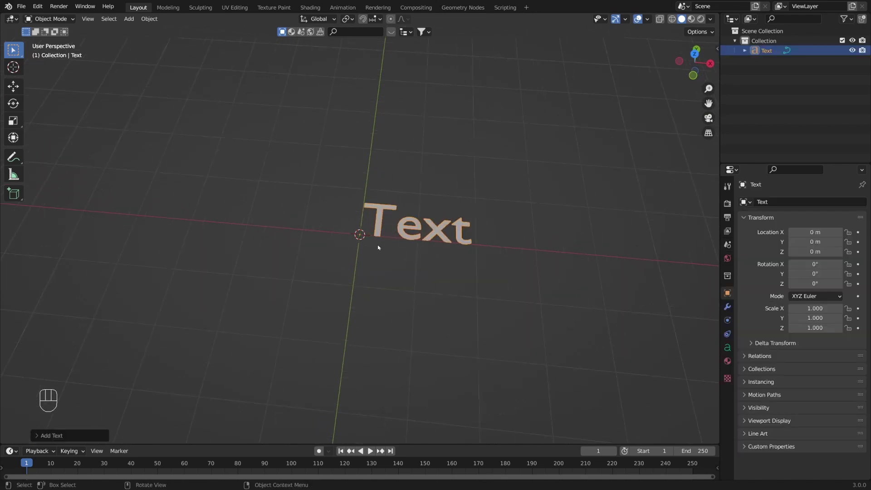
pyautogui.press('Tab')
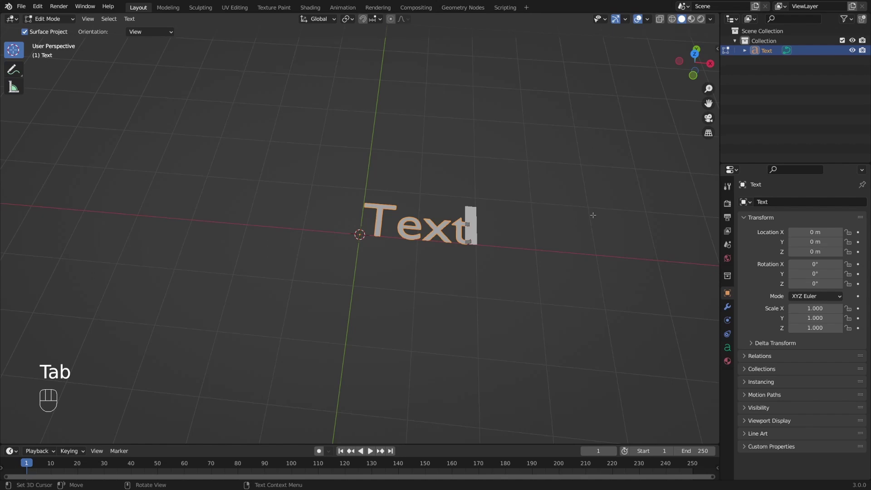
pyautogui.press('BackSpace')
pyautogui.press('BackSpace')
pyautogui.press('BackSpace')
pyautogui.press('BackSpace')
pyautogui.press('b')
pyautogui.press('BackSpace')
pyautogui.press('b')
pyautogui.press('o')
pyautogui.press('u')
pyautogui.press('n')
pyautogui.press('c')
pyautogui.press('e')
pyautogui.press('Tab')
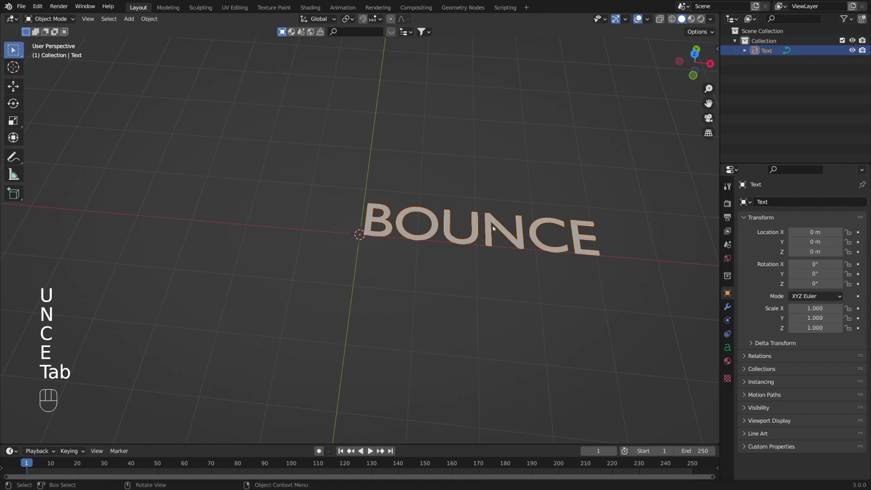
# Rotate the BOUNCE text 90° about X so it stands upright.
pyautogui.press('r')
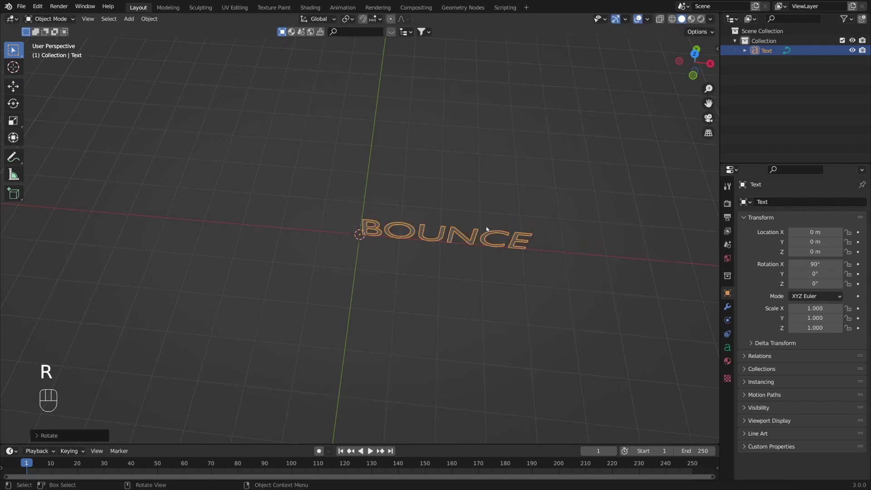
# Orbit and shift the view to see the BOUNCE letters before setting font and geometry.
pyautogui.moveTo(492, 288); pyautogui.dragTo(449, 274)
pyautogui.moveTo(444, 270); pyautogui.dragTo(474, 261)
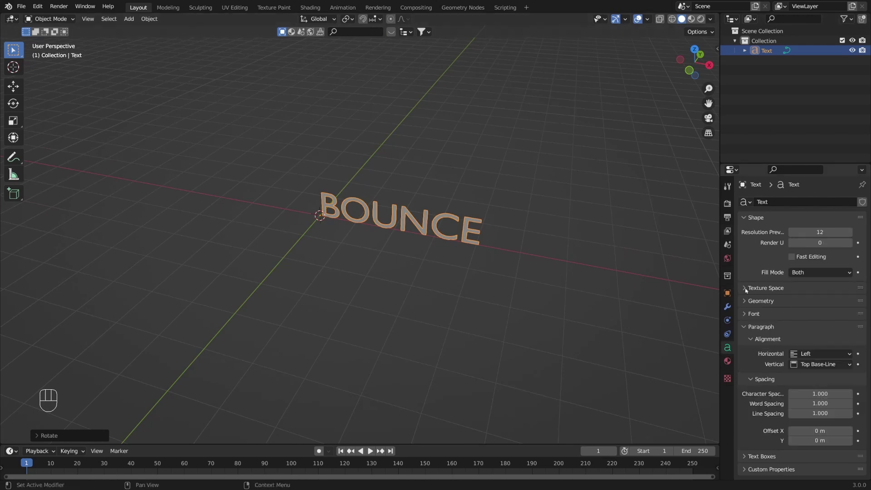
pyautogui.middleClick(756, 313)
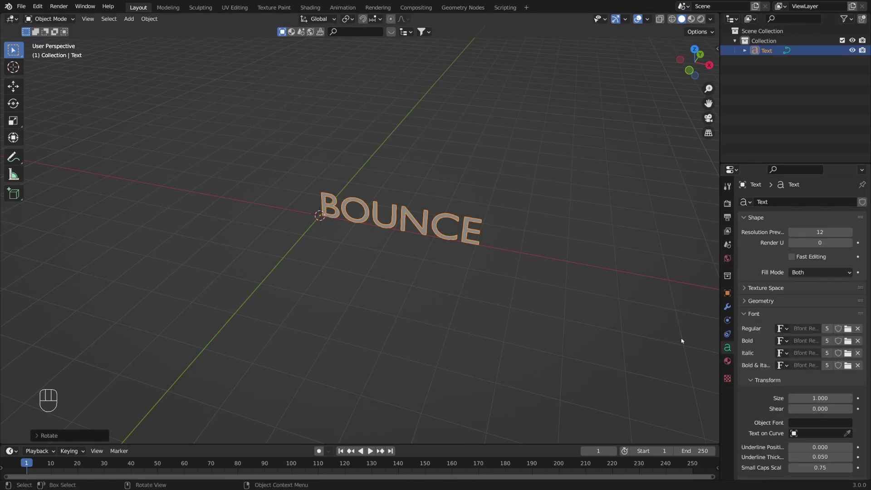
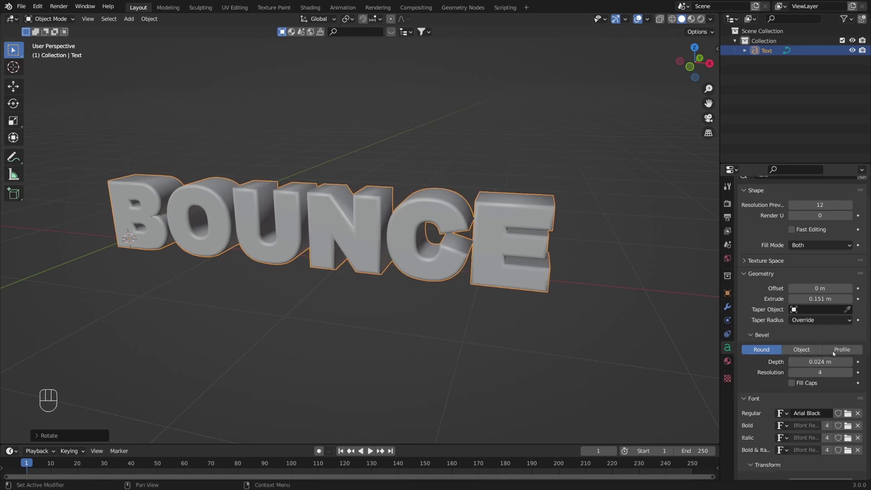
# Switch the bevel to a custom profile and drag its curve point into a steep shape.
pyautogui.click(837, 351)
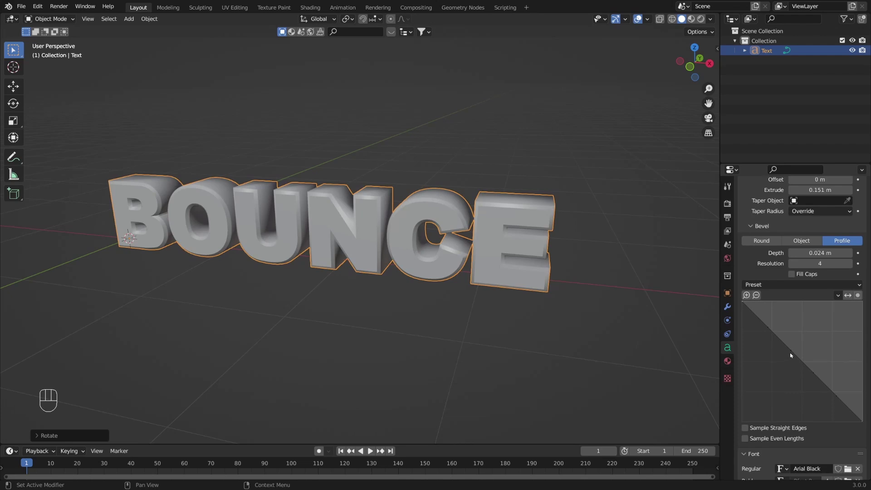
pyautogui.moveTo(793, 352); pyautogui.dragTo(772, 385)
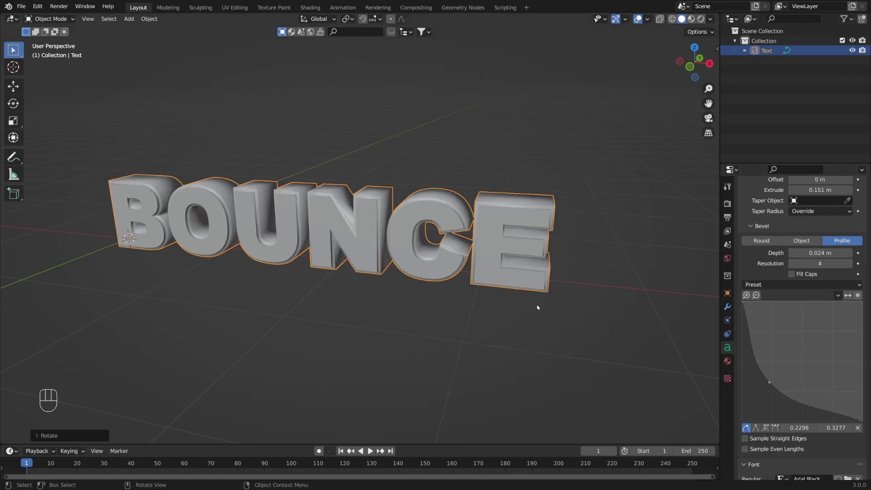
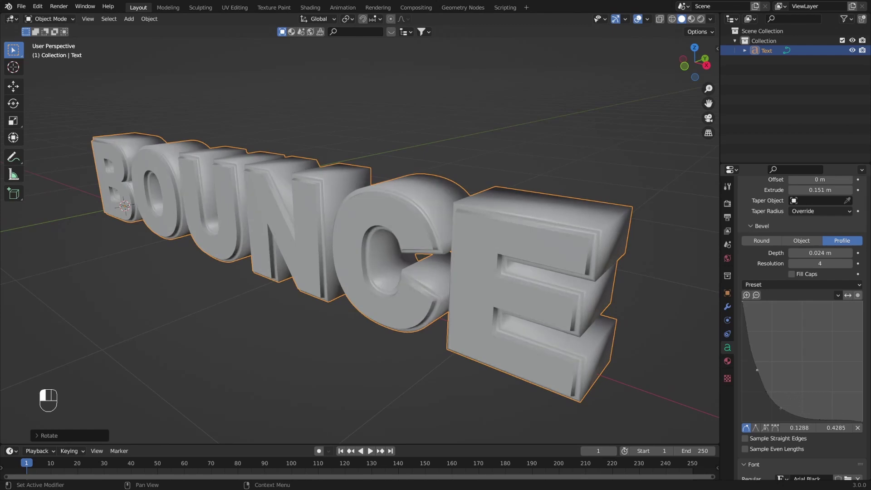
# From the front view, slide BOUNCE along X to centre it on the origin.
pyautogui.press('KP_1')
pyautogui.moveTo(291, 275); pyautogui.dragTo(460, 280)
pyautogui.press('g')
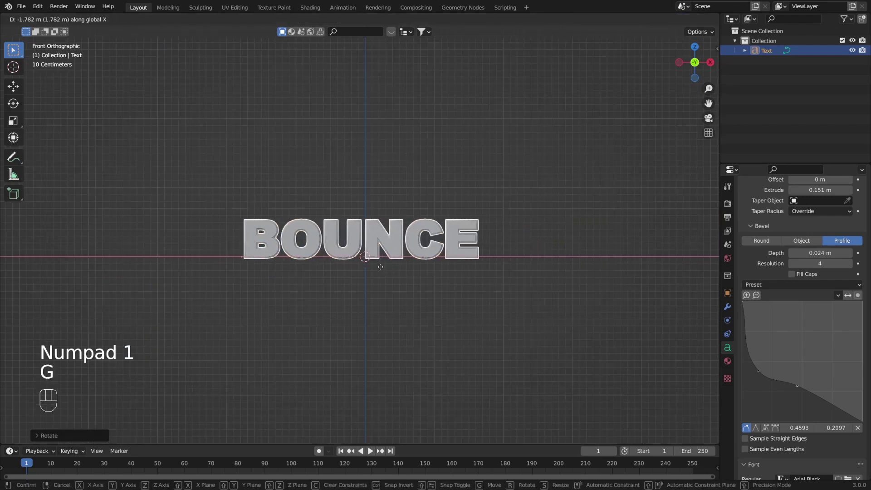
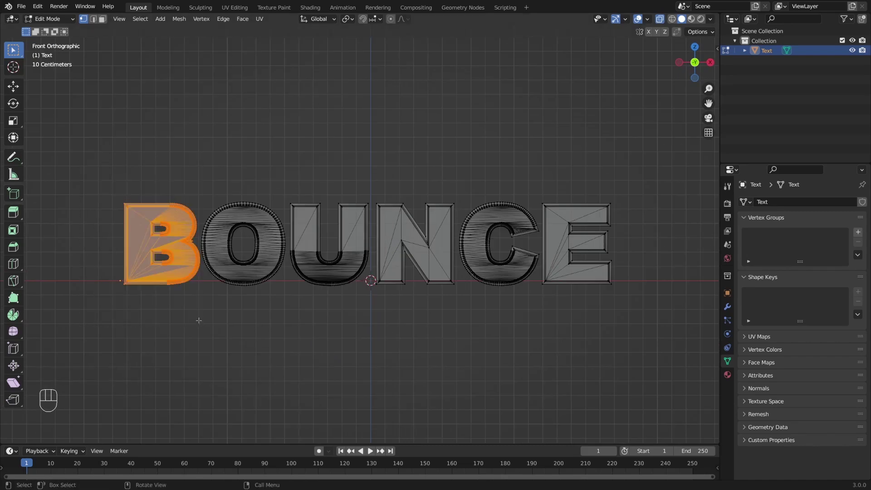
# Separate the mesh by loose parts into six letters and delete the leftover original object.
pyautogui.press('p')
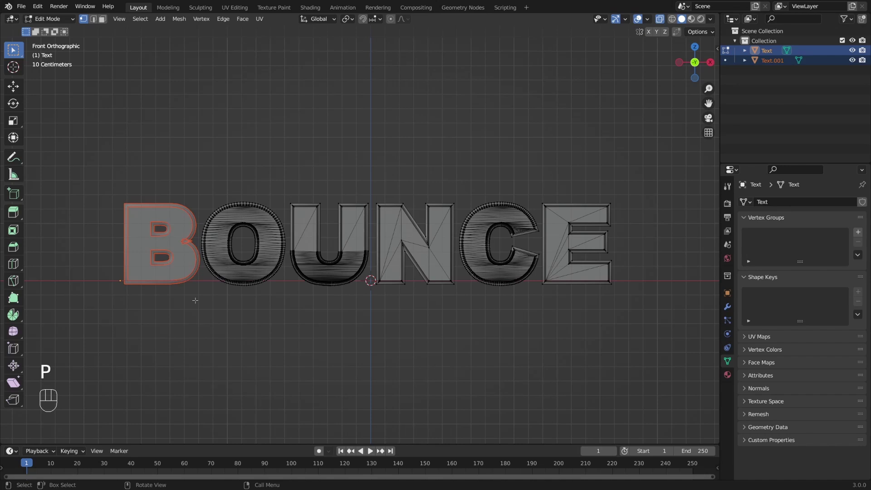
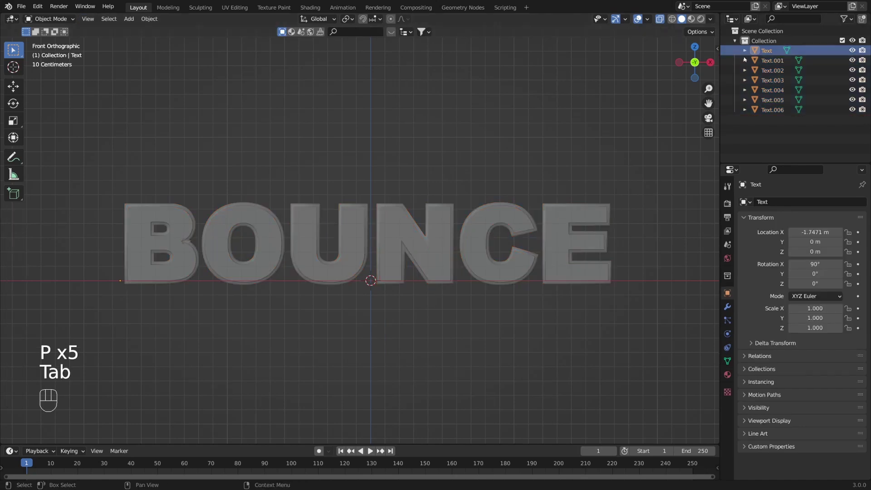
pyautogui.press('x')
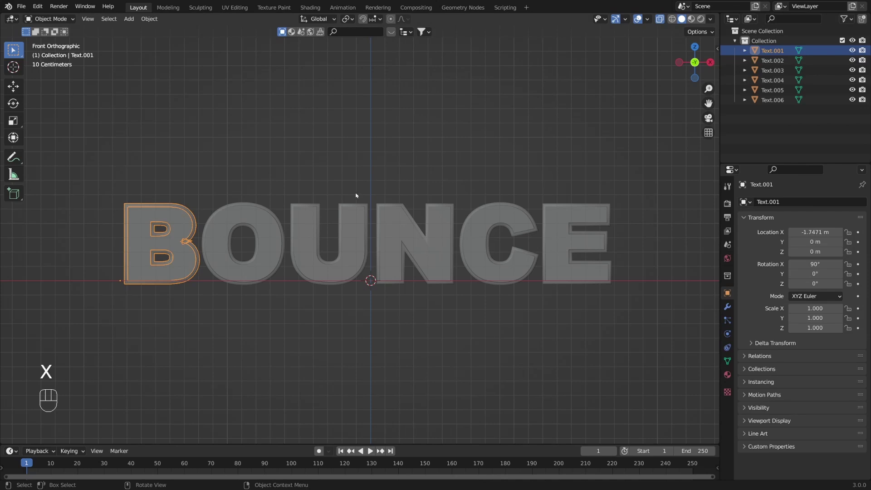
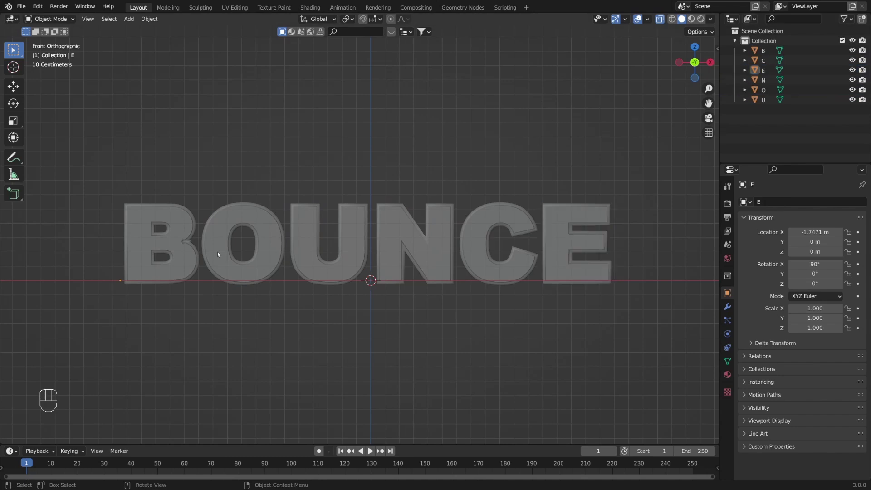
# Pick the O letter object in the viewport to rename it.
pyautogui.click(230, 262)
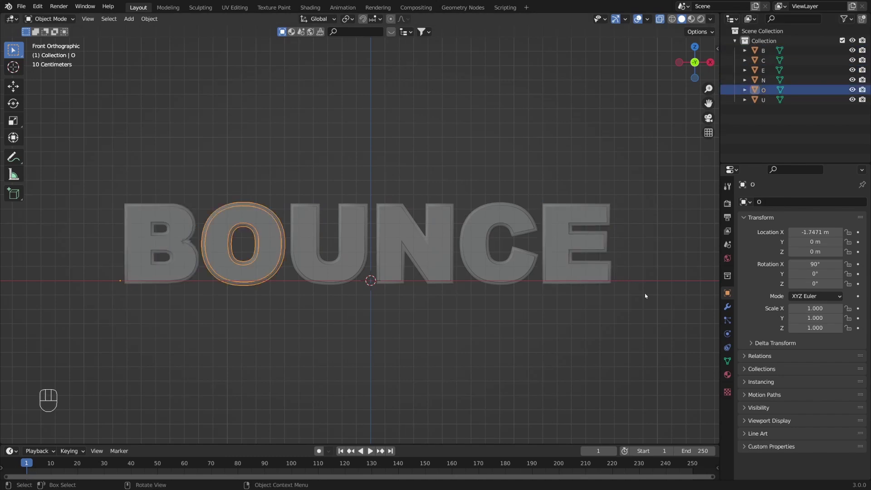
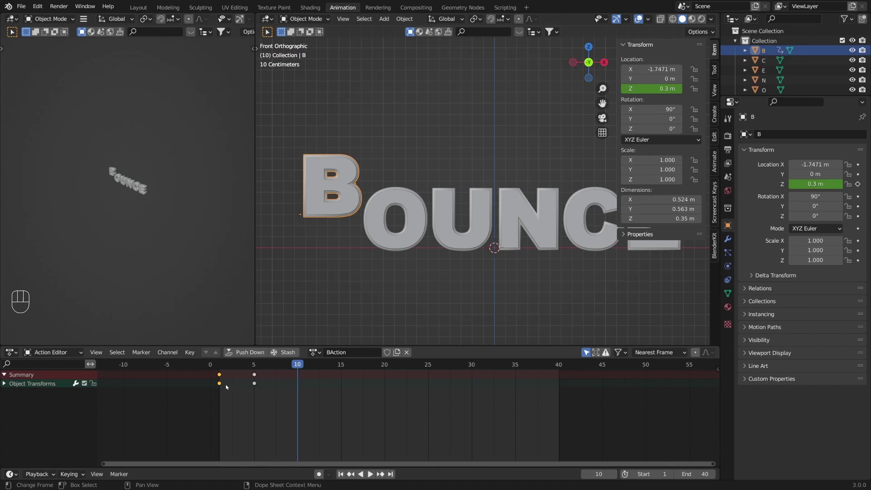
# Keyframe B's landing and rebound positions, then show its height curve in the Graph Editor.
pyautogui.press('shift+d')
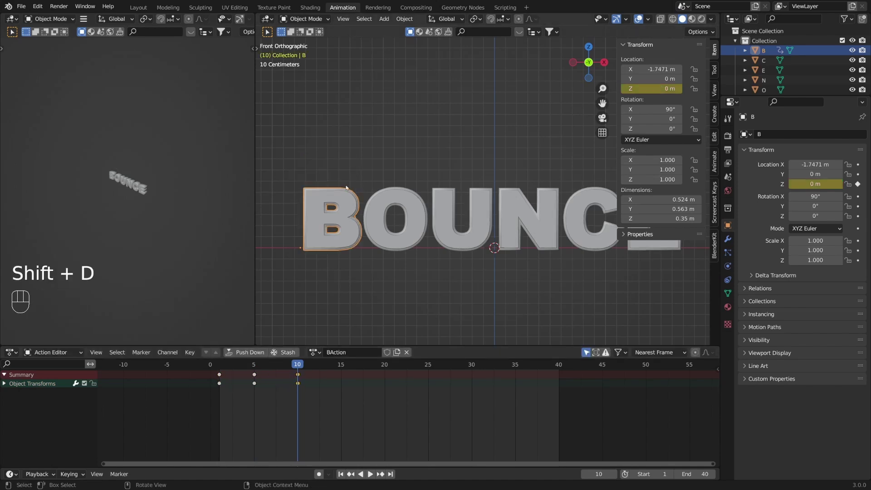
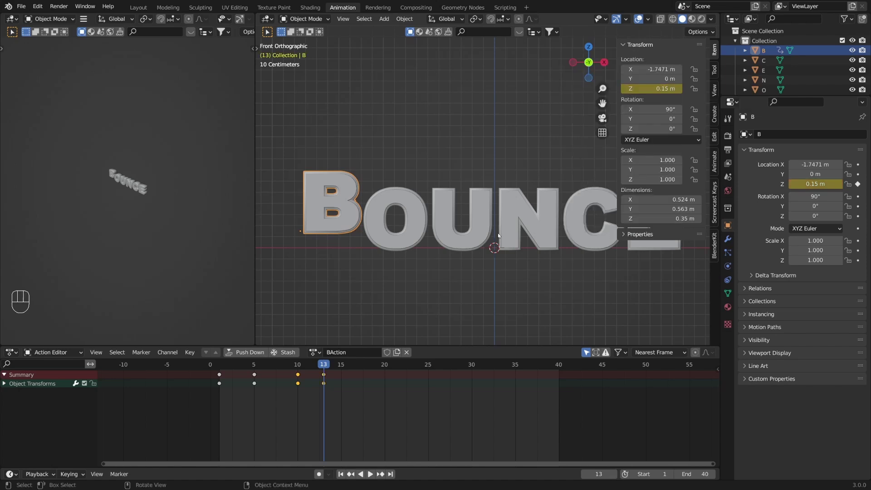
pyautogui.click(349, 369)
pyautogui.press('shift+d')
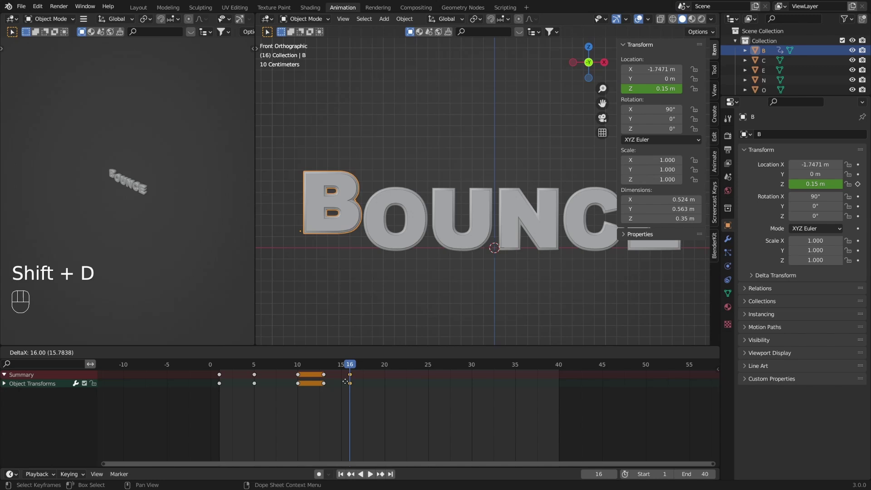
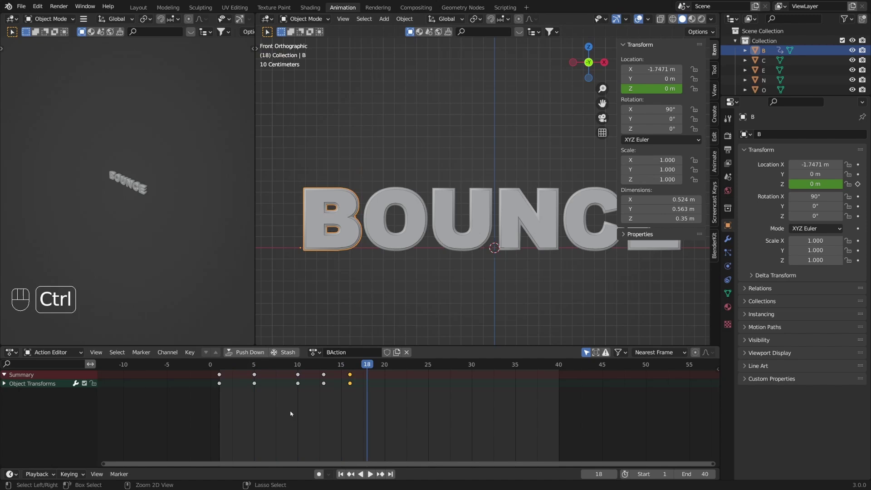
pyautogui.press('ctrl+Tab')
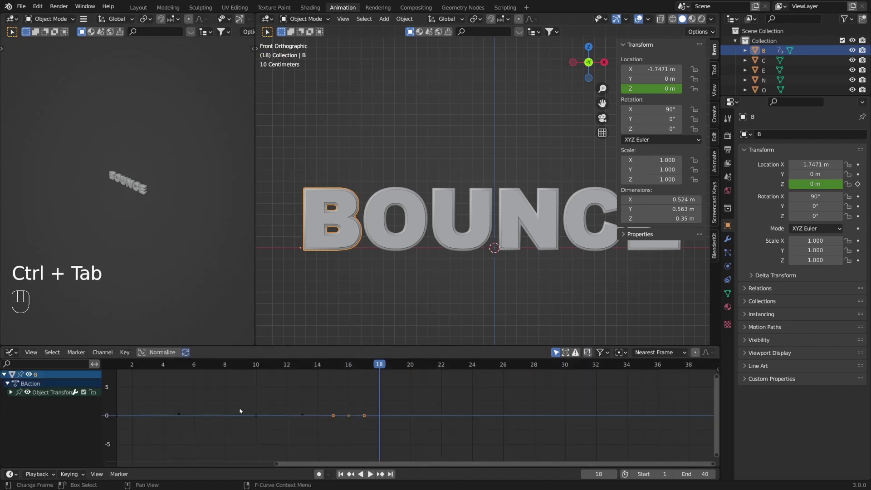
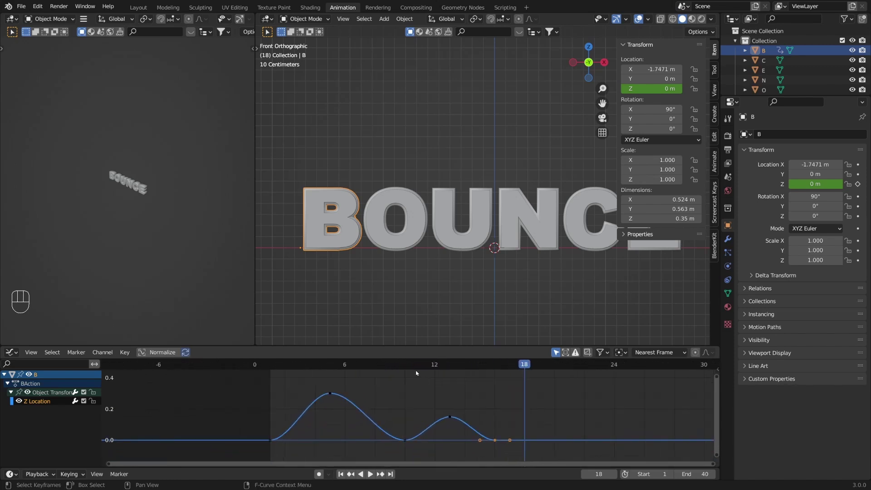
# Select B's bounce keyframes and give the ground-contact keys a sharp handle type.
pyautogui.click(274, 371)
pyautogui.click(274, 368)
pyautogui.moveTo(332, 394); pyautogui.dragTo(281, 399)
pyautogui.moveTo(273, 365); pyautogui.dragTo(409, 401)
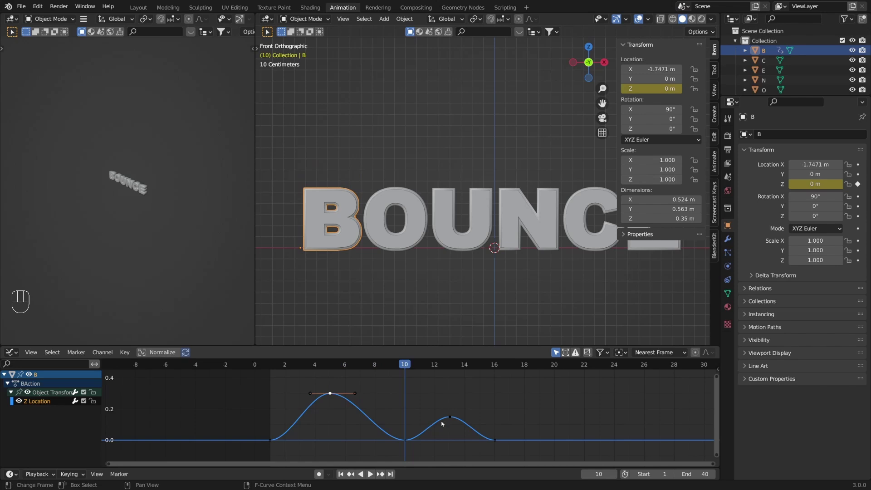
pyautogui.moveTo(514, 453); pyautogui.dragTo(250, 435)
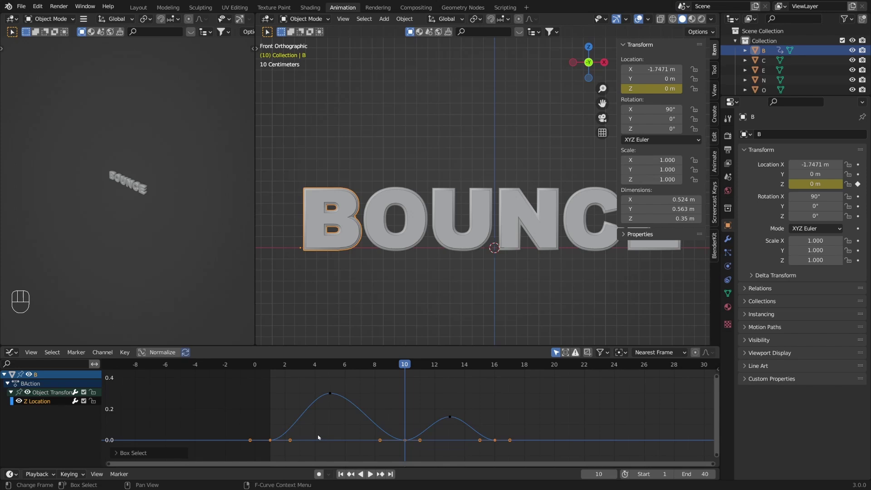
pyautogui.press('v')
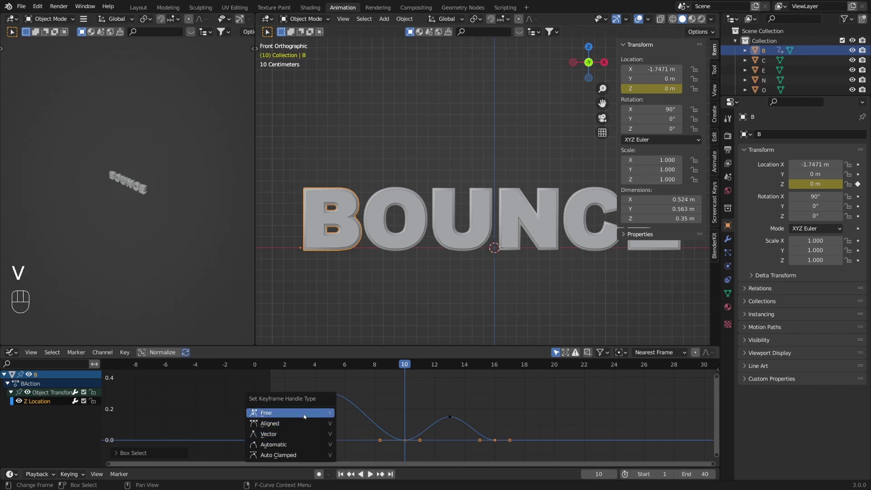
pyautogui.click(272, 365)
pyautogui.press('space')
pyautogui.click(273, 365)
pyautogui.press('space')
pyautogui.moveTo(276, 364); pyautogui.dragTo(453, 422)
# Raise the bounce peaks at frames 5 and 13 in height only, then play back B's bounce.
pyautogui.click(329, 393)
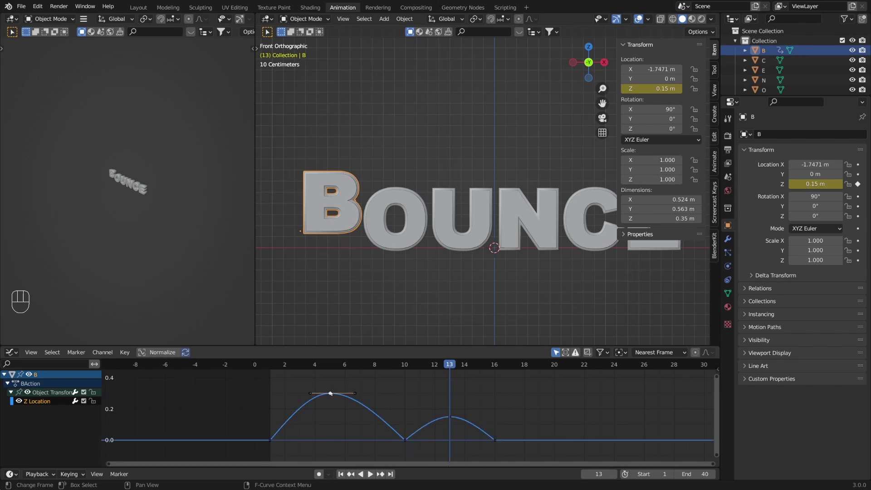
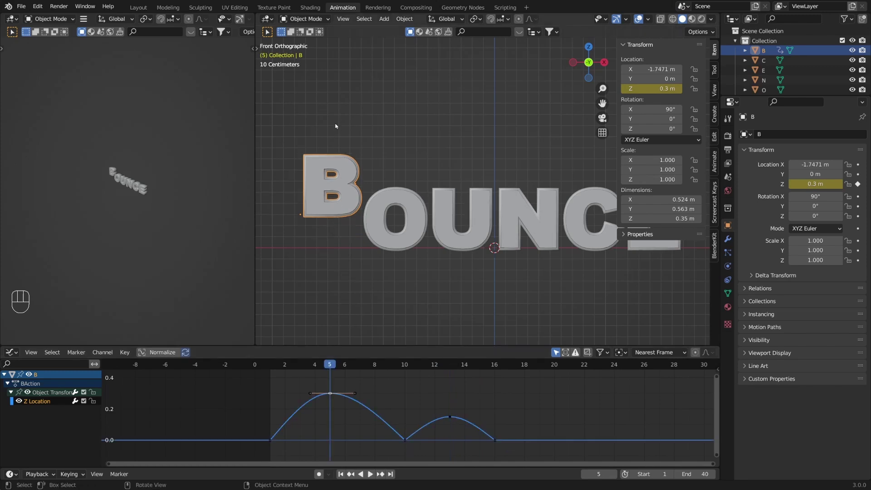
pyautogui.press('g')
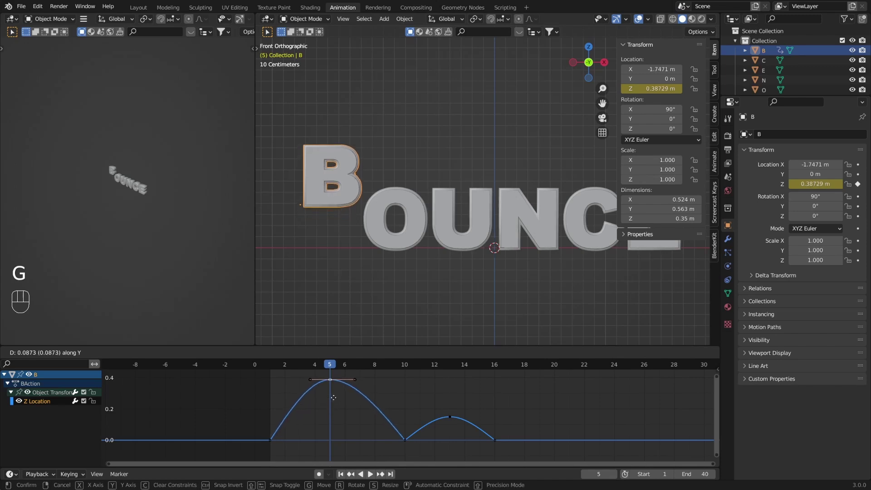
pyautogui.press('s')
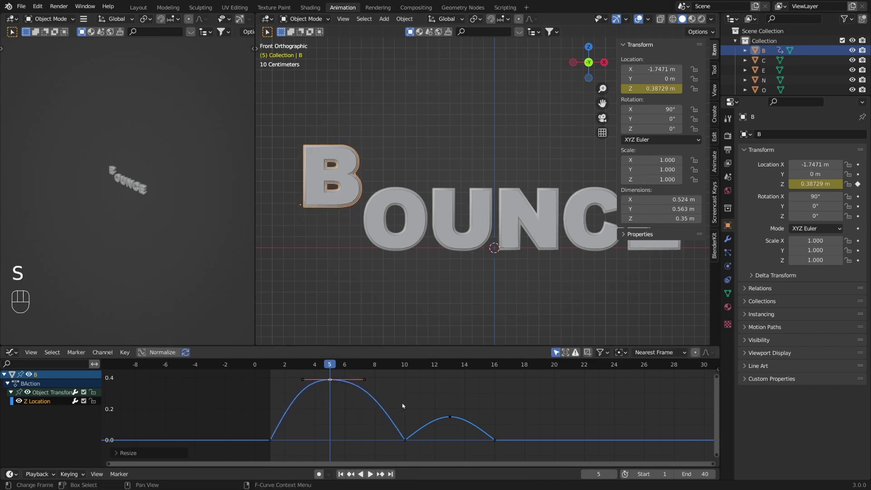
pyautogui.doubleClick(282, 362)
pyautogui.press('g')
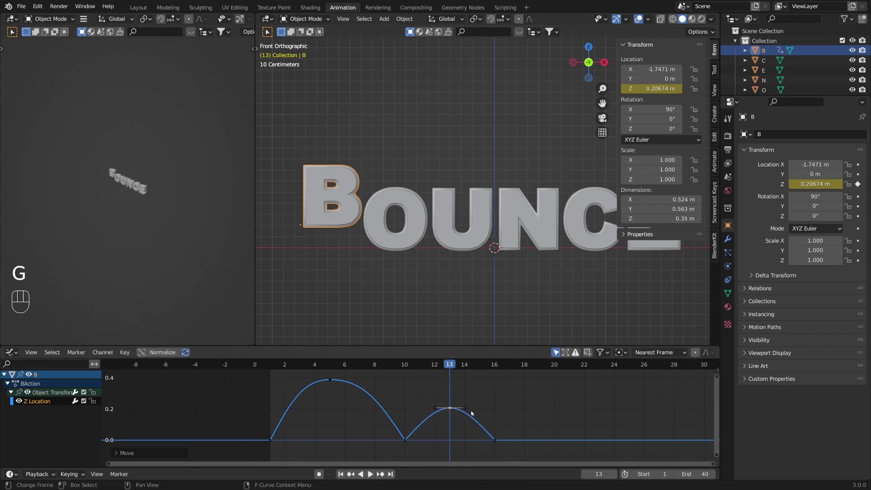
pyautogui.press('g')
pyautogui.press('s')
pyautogui.press('s')
pyautogui.press('space')
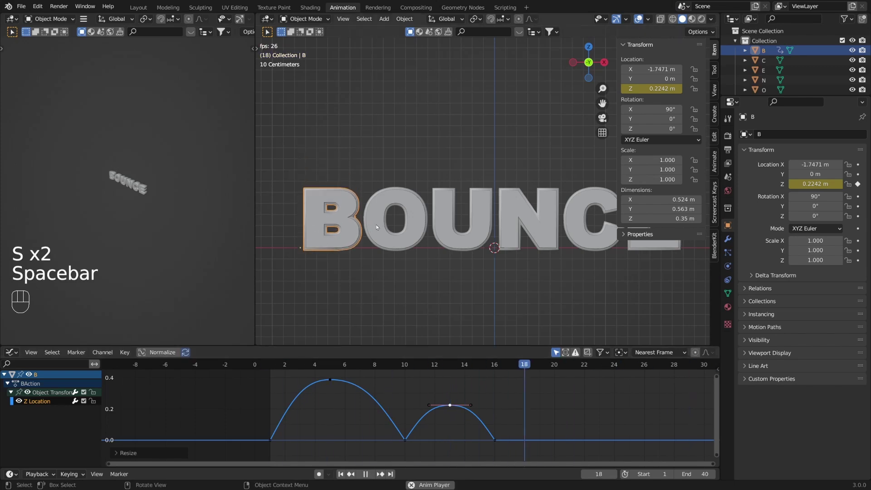
# Stop the bounce preview and make the O letter the active object.
pyautogui.press('space')
pyautogui.click(408, 242)
pyautogui.click(350, 221)
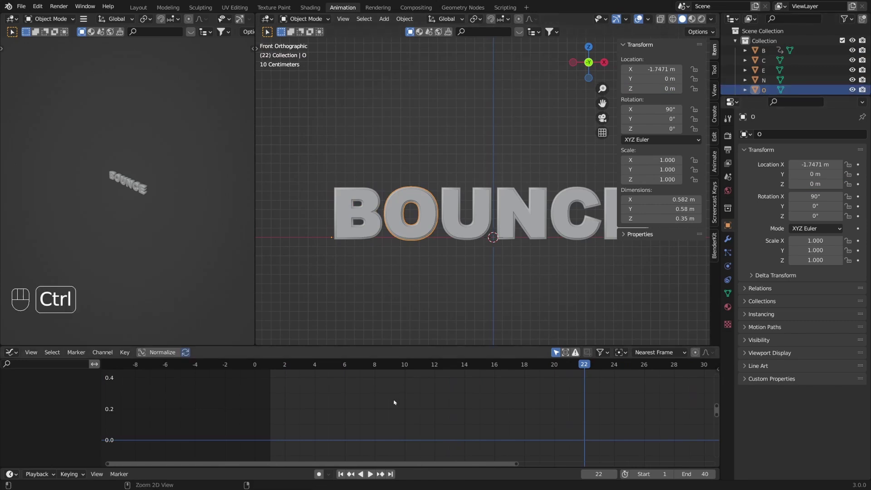
# Copy B's bounce action to the O and slide its keyframes a few frames later.
pyautogui.press('ctrl+Tab')
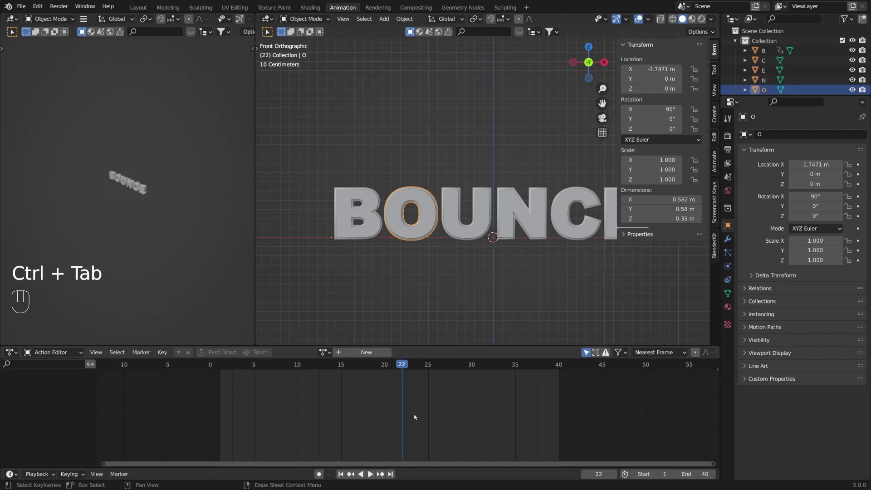
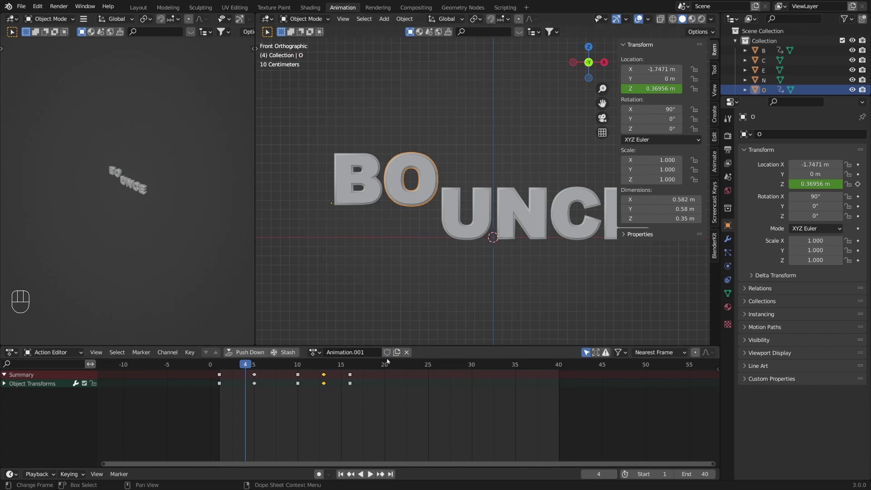
pyautogui.press('a')
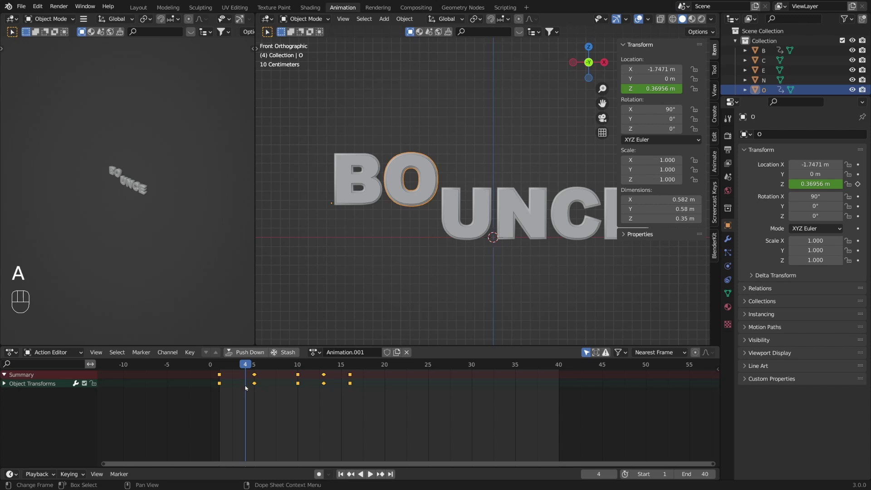
pyautogui.press('g')
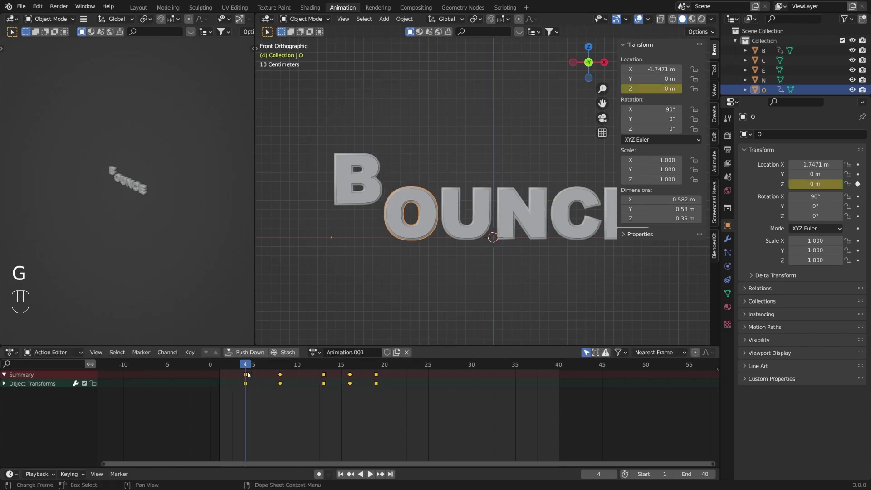
pyautogui.moveTo(220, 367); pyautogui.dragTo(222, 378)
pyautogui.press('space')
# Give the U its own offset copy of the bounce and scrub back to check the timing.
pyautogui.click(227, 366)
pyautogui.click(227, 366)
pyautogui.click(225, 367)
pyautogui.click(225, 367)
pyautogui.press('space')
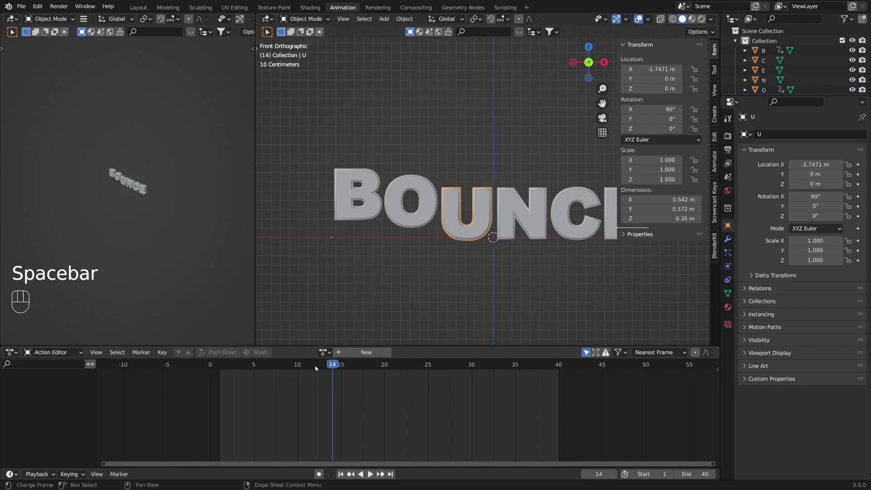
pyautogui.moveTo(301, 369); pyautogui.dragTo(315, 370)
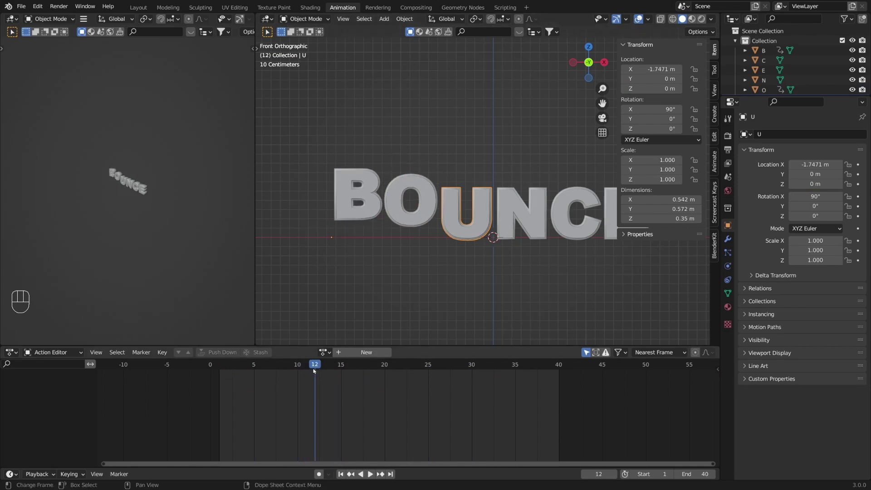
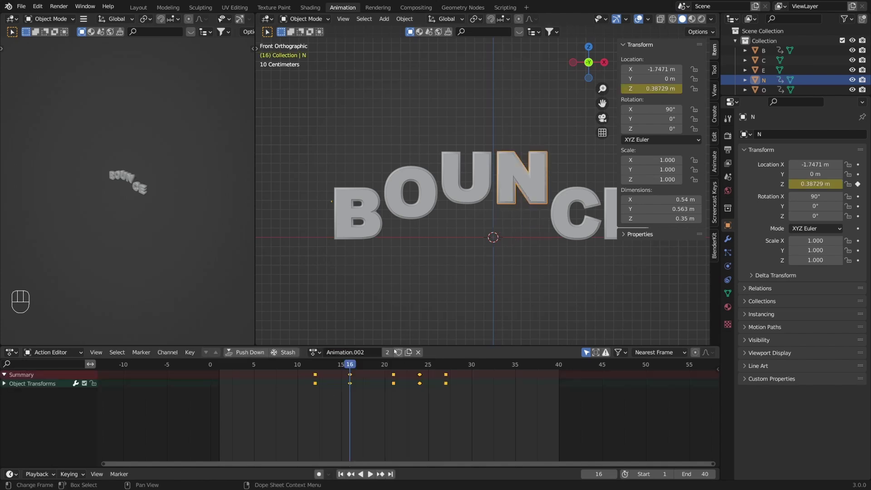
# Assign single-user bounce copies to N and C, each shifted later, and play the cascading wave.
pyautogui.click(389, 356)
pyautogui.press('g')
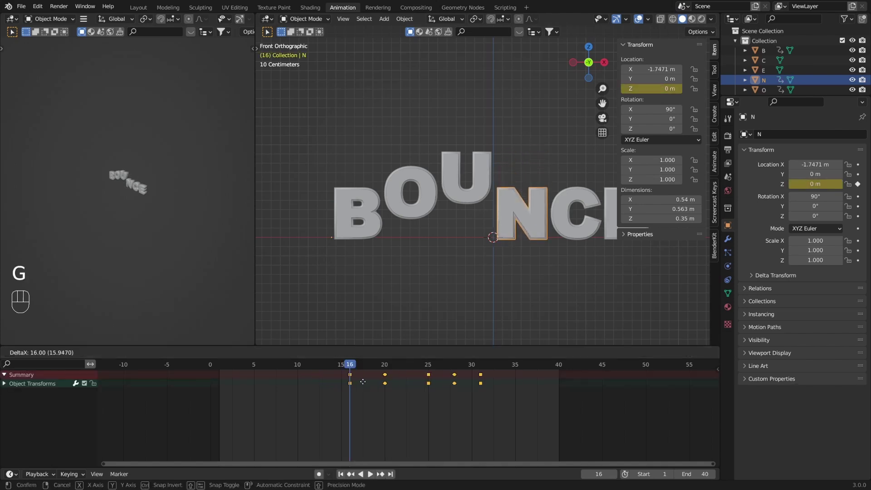
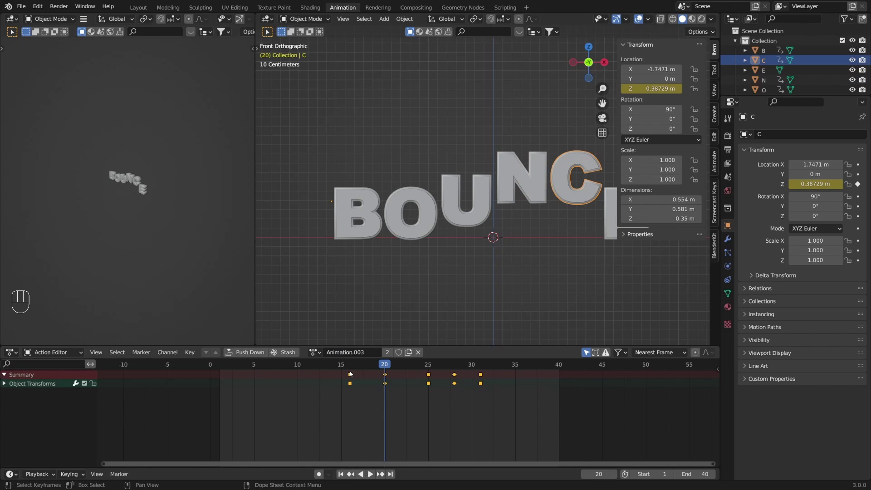
pyautogui.click(350, 366)
pyautogui.click(380, 364)
pyautogui.press('g')
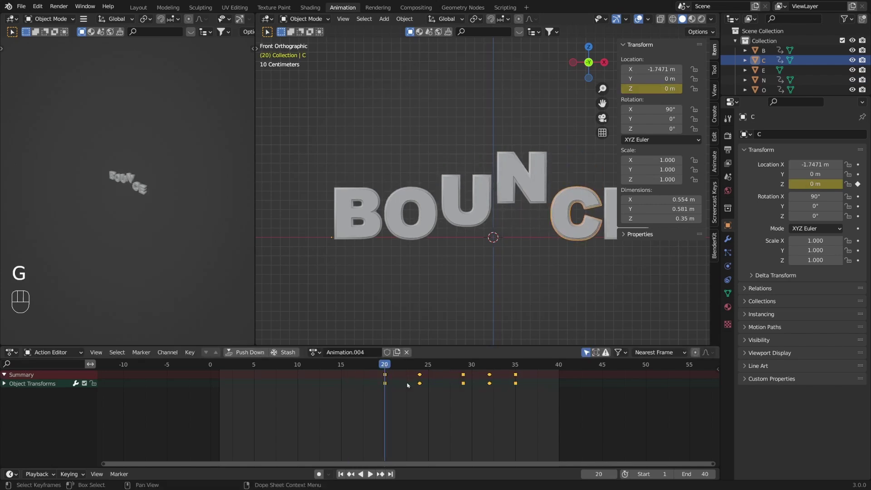
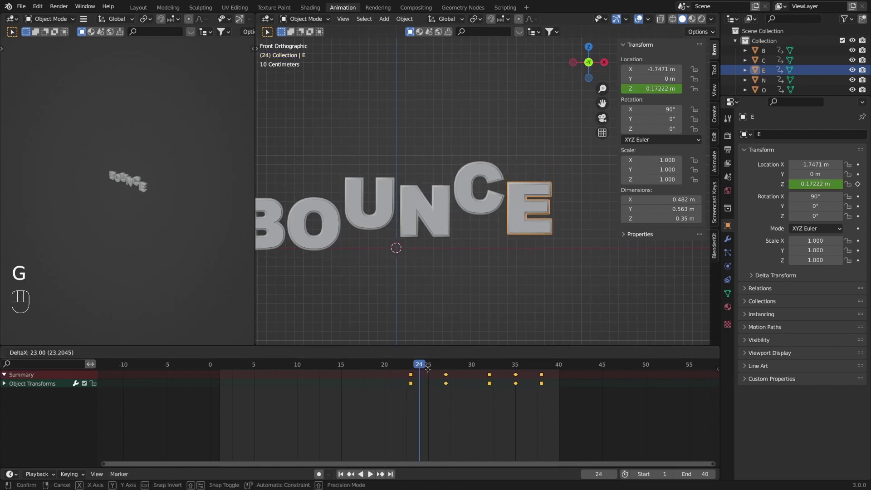
pyautogui.press('space')
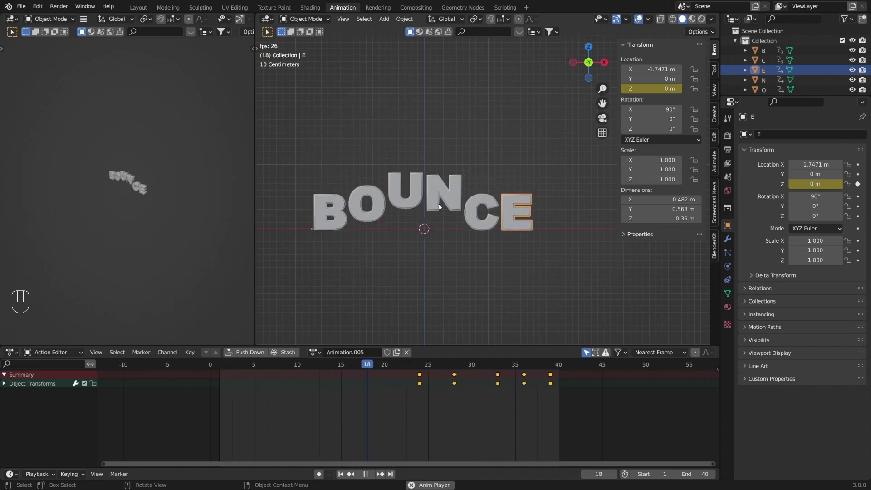
# Set the animation's End frame to 39.
pyautogui.moveTo(410, 267); pyautogui.dragTo(480, 289)
pyautogui.press('KP_1')
pyautogui.moveTo(415, 280); pyautogui.dragTo(449, 286)
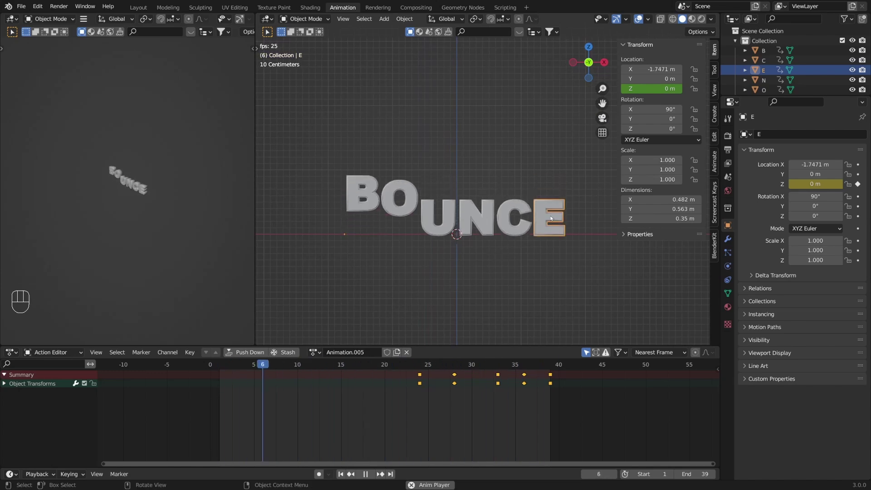
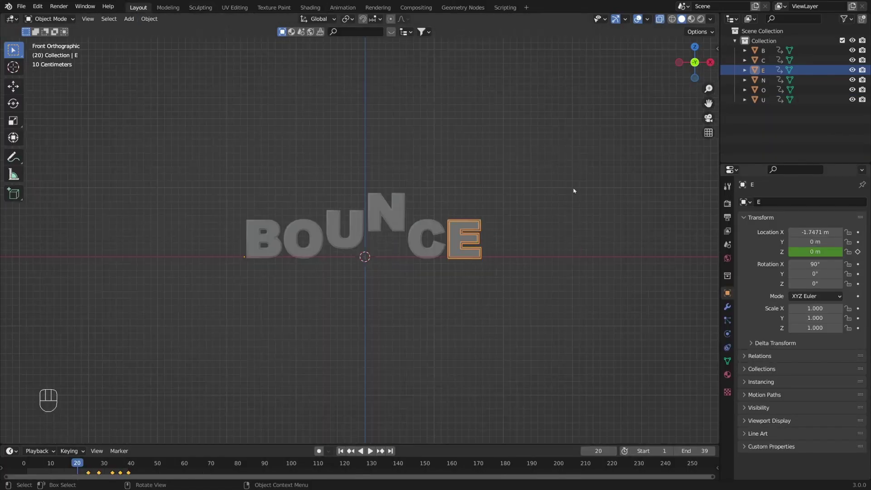
# Add a large plane beneath the letters and raise its back edge into a wall.
pyautogui.middleClick(662, 20)
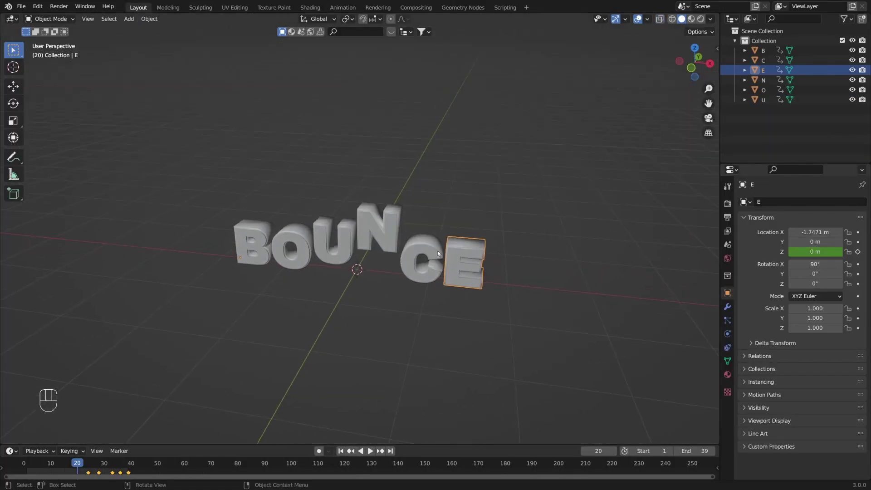
pyautogui.press('shift+a')
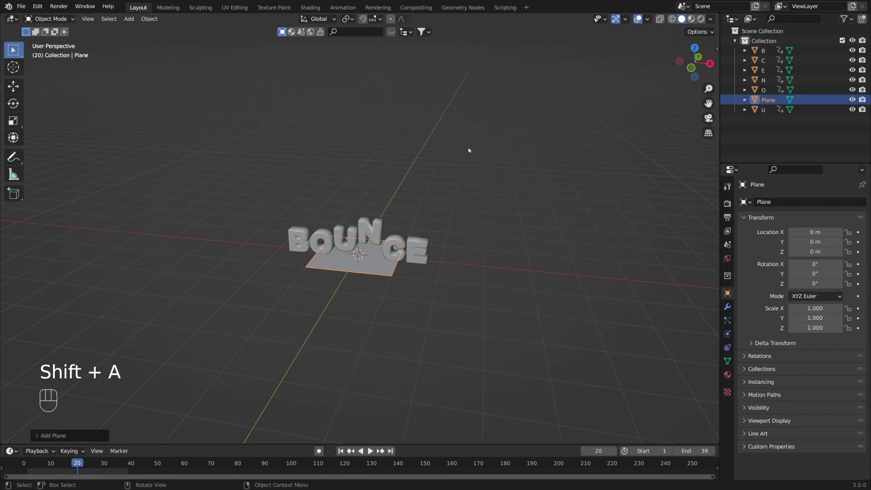
pyautogui.press('KP_1')
pyautogui.press('g')
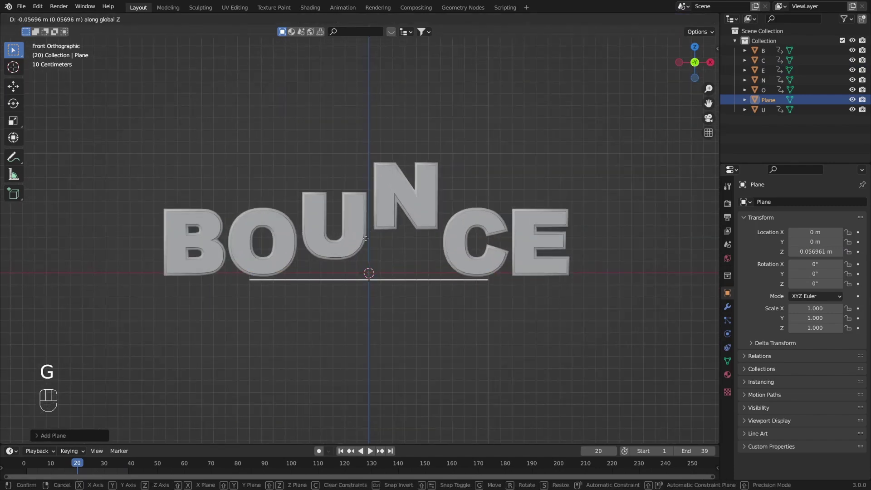
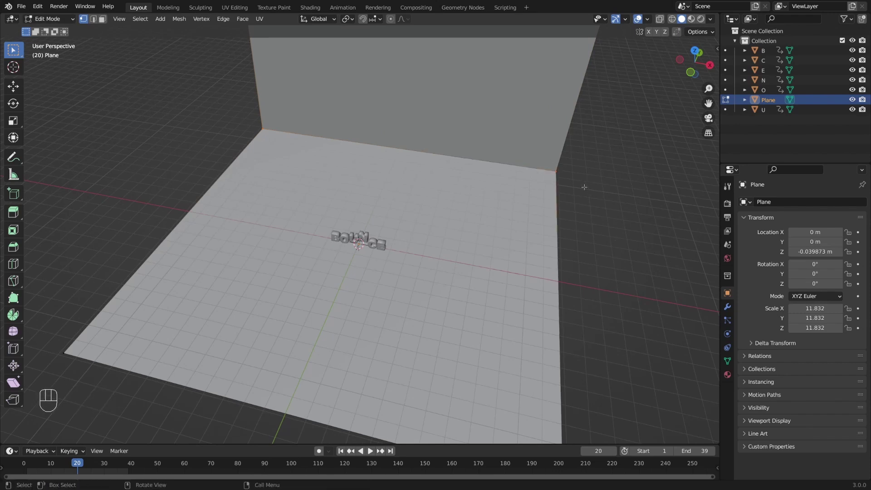
# Bevel the floor-to-wall corner with extra segments into a smooth curved backdrop.
pyautogui.press('ctrl+b')
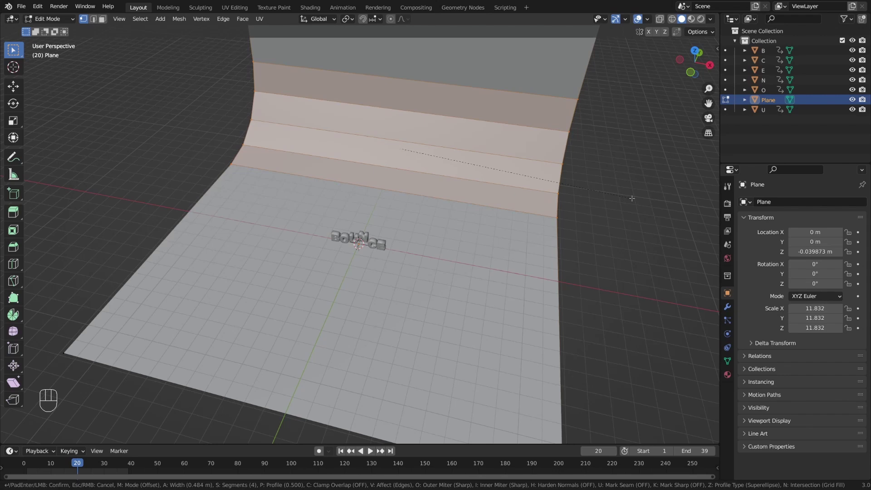
pyautogui.press('Tab')
pyautogui.click(469, 170)
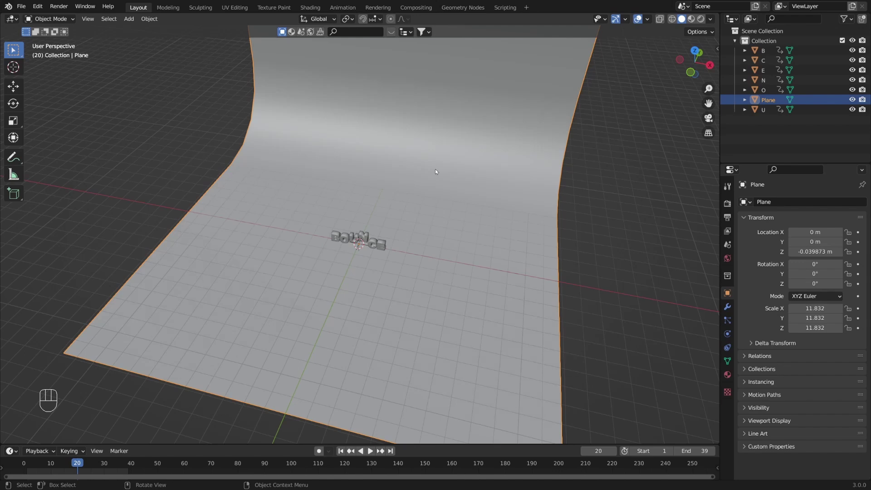
pyautogui.moveTo(388, 235); pyautogui.dragTo(363, 213)
# Add a camera rotated 90/0/0, moved out along -Y to frame BOUNCE head-on at 22 mm.
pyautogui.press('shift+a')
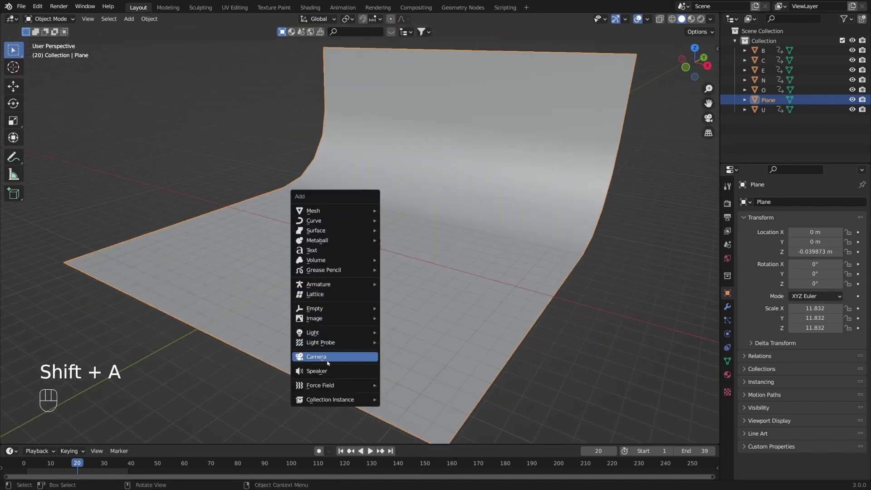
pyautogui.moveTo(387, 209); pyautogui.dragTo(367, 182)
pyautogui.press('g')
pyautogui.press('KP_7')
pyautogui.press('n')
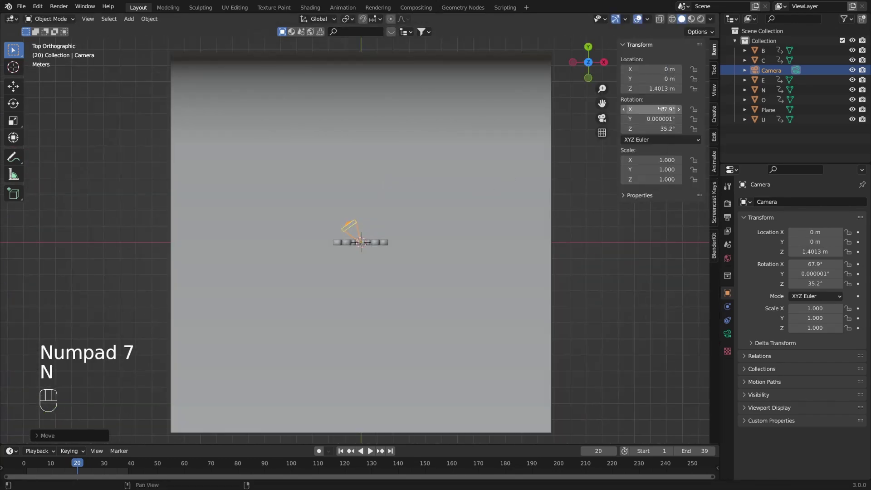
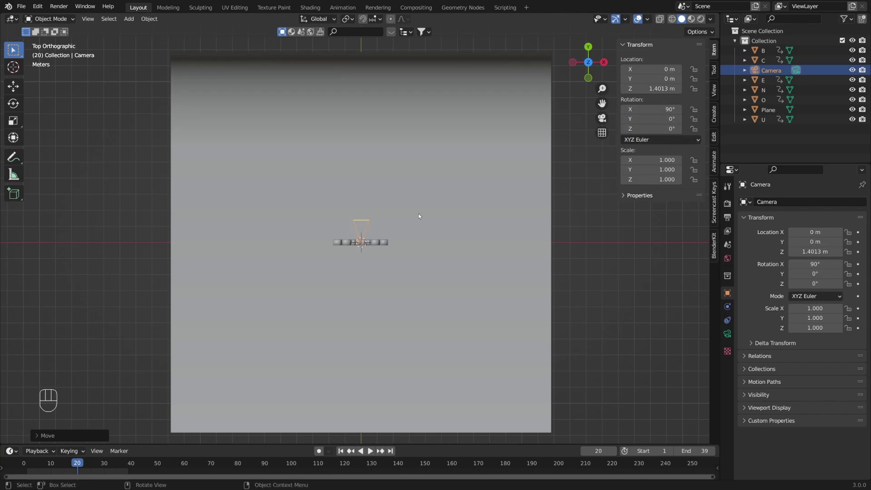
pyautogui.press('g')
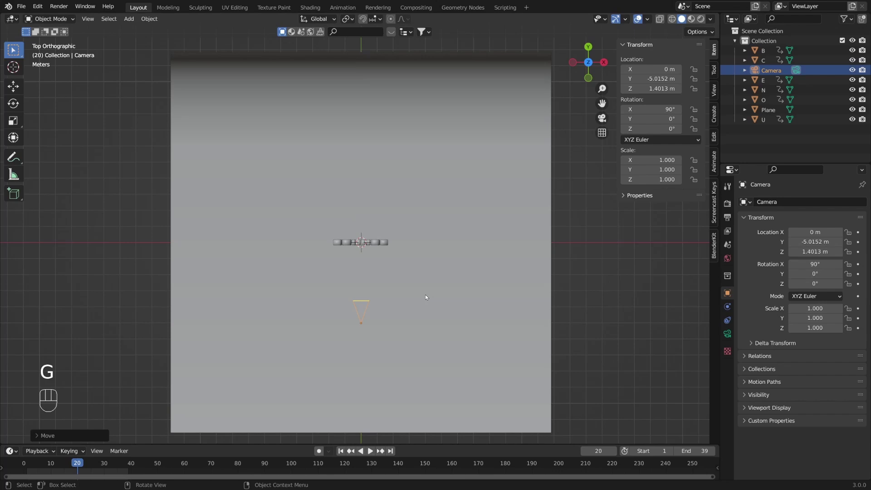
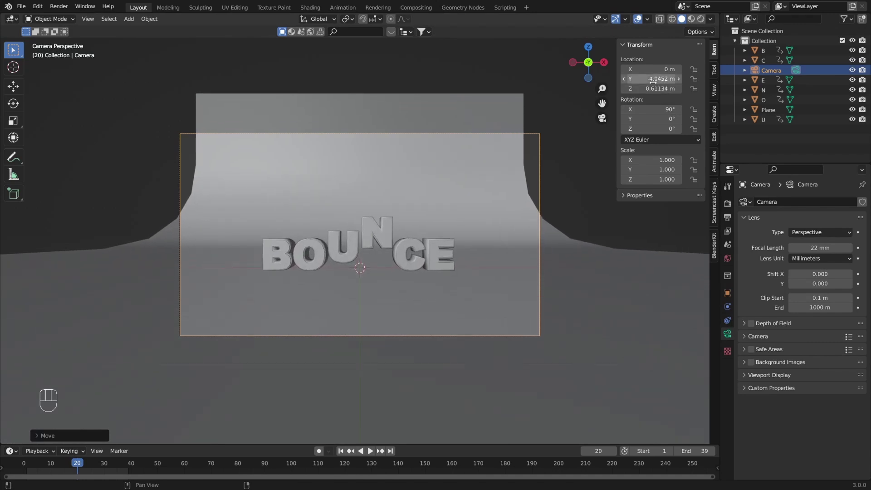
# Scale the backdrop plane on X to 29.6 m so it fills the camera view.
pyautogui.press('s')
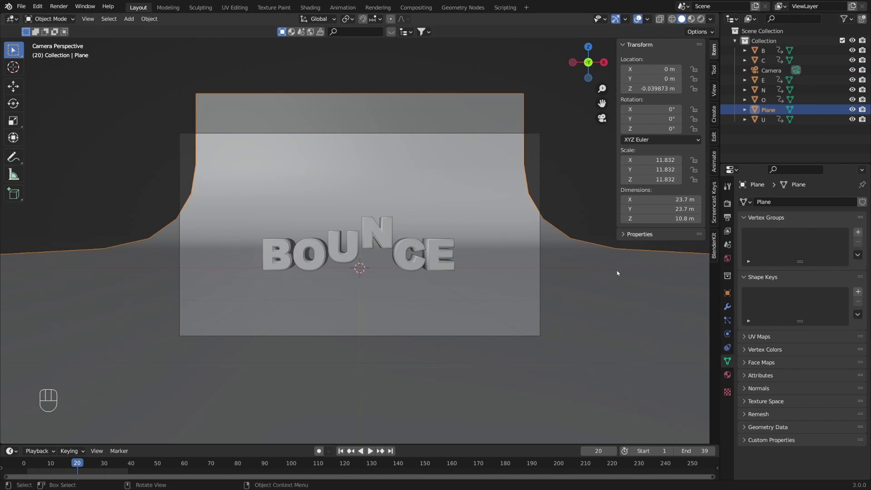
pyautogui.press('s')
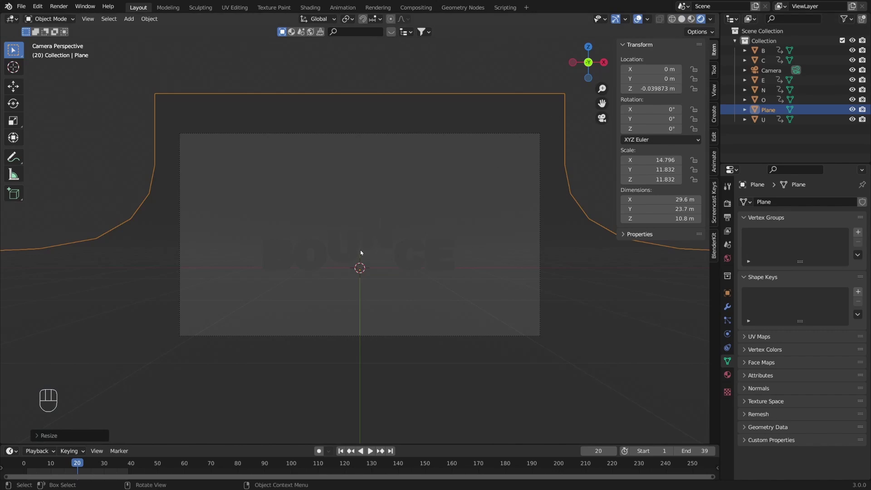
# Add a 3000 W area light, scaled up about 4.9× and raised roughly 8.6 m above the letters.
pyautogui.press('shift+a')
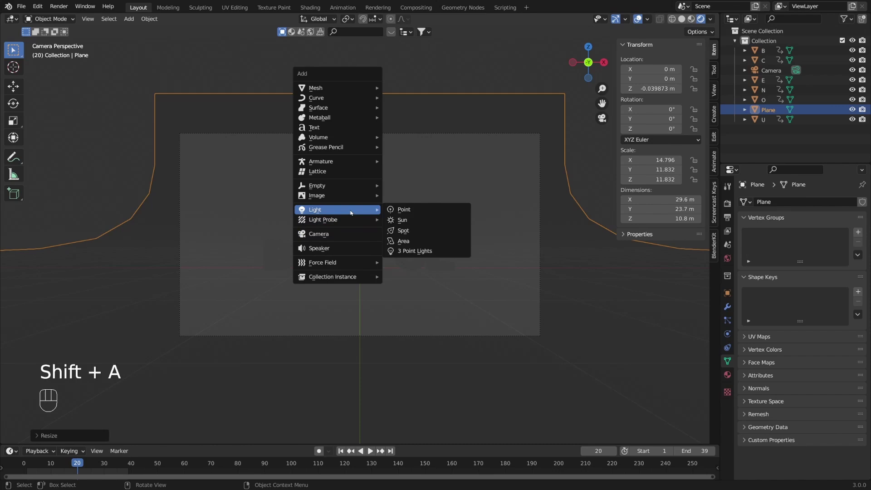
pyautogui.press('g')
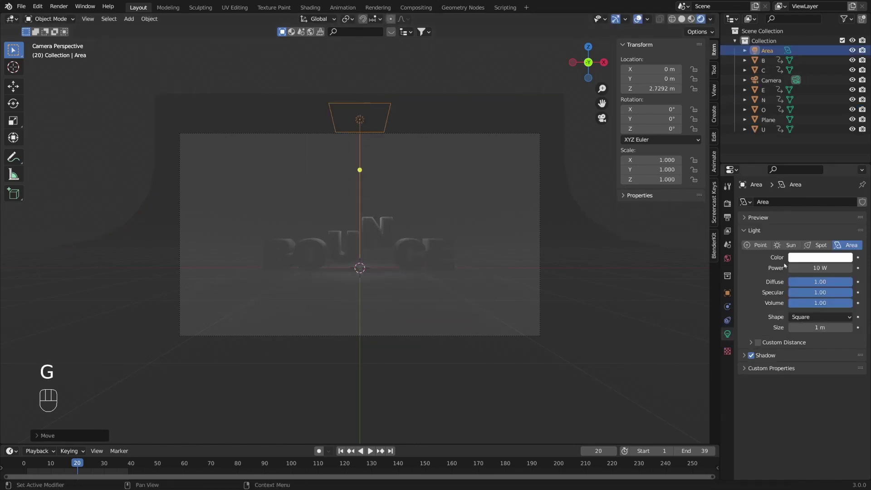
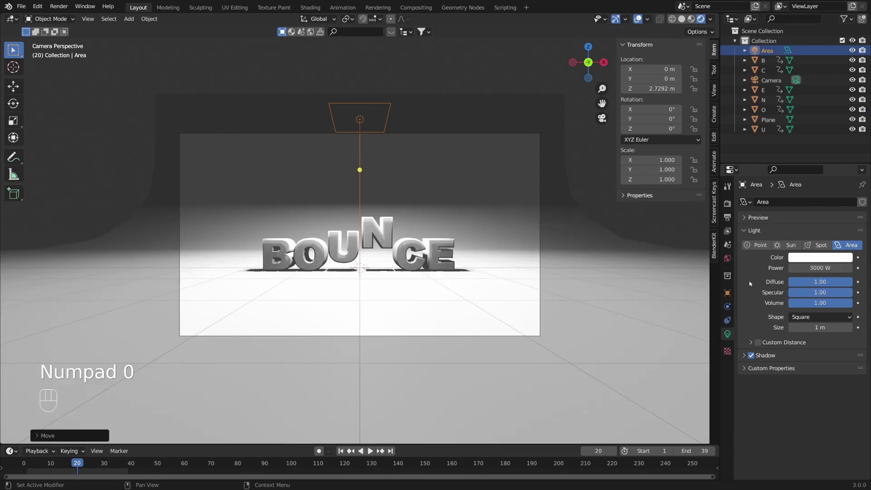
pyautogui.press('s')
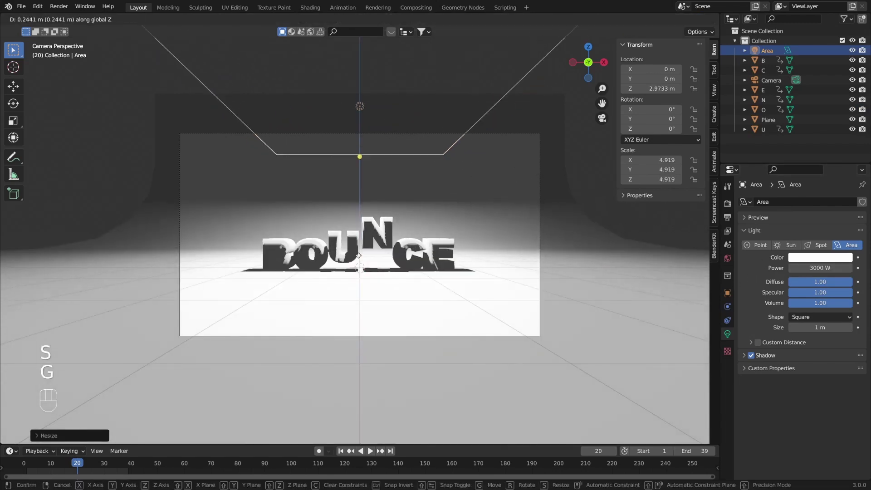
pyautogui.press('g')
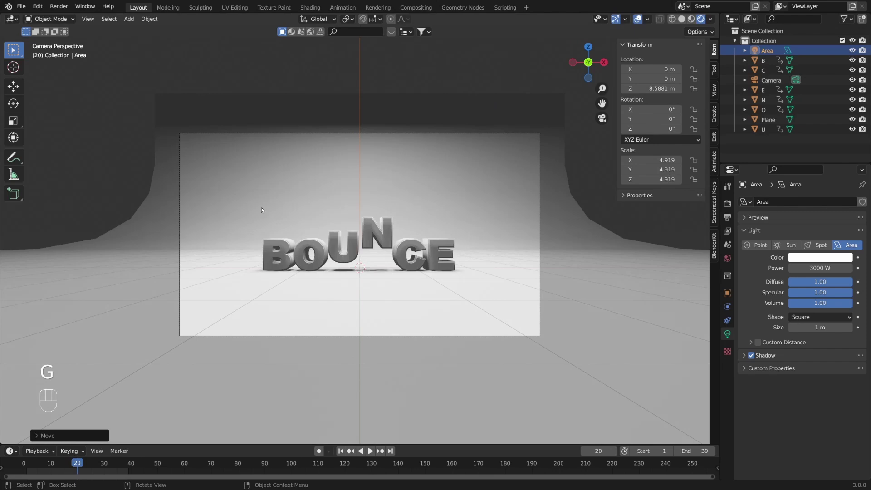
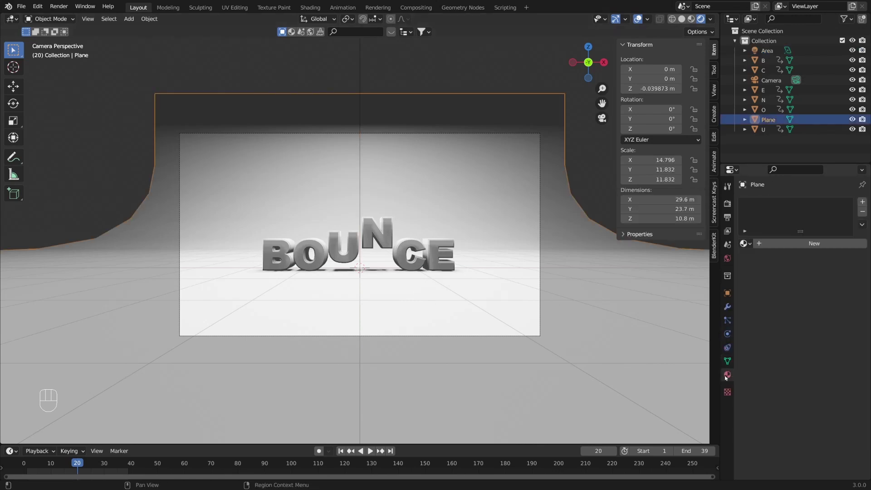
# Create a new pale green material on the backdrop plane.
pyautogui.click(795, 250)
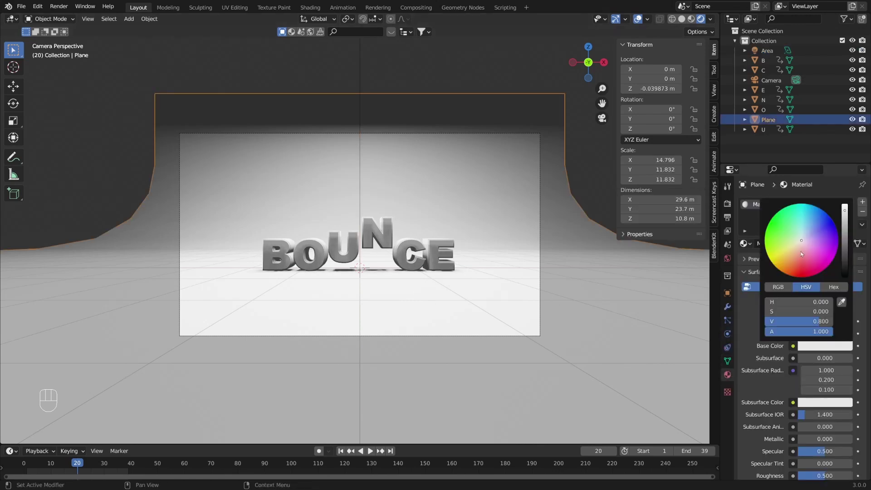
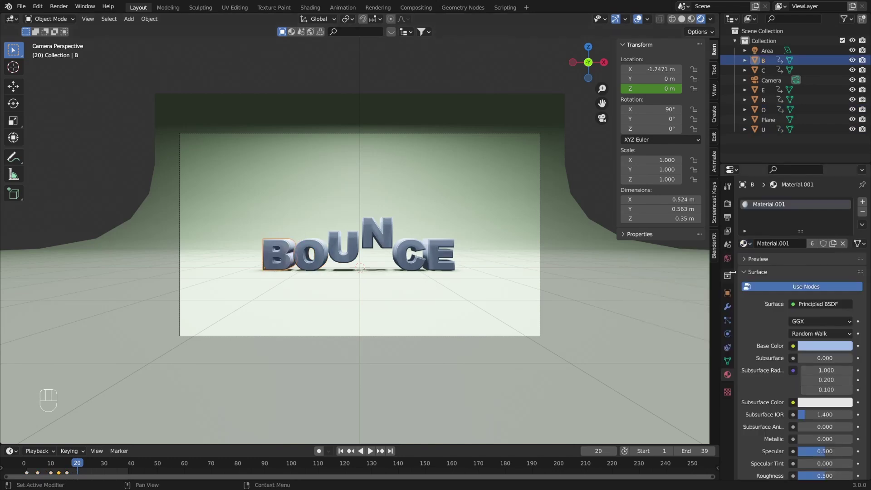
# Set the render engine to Cycles on GPU Compute with viewport denoising and motion blur on.
pyautogui.click(731, 206)
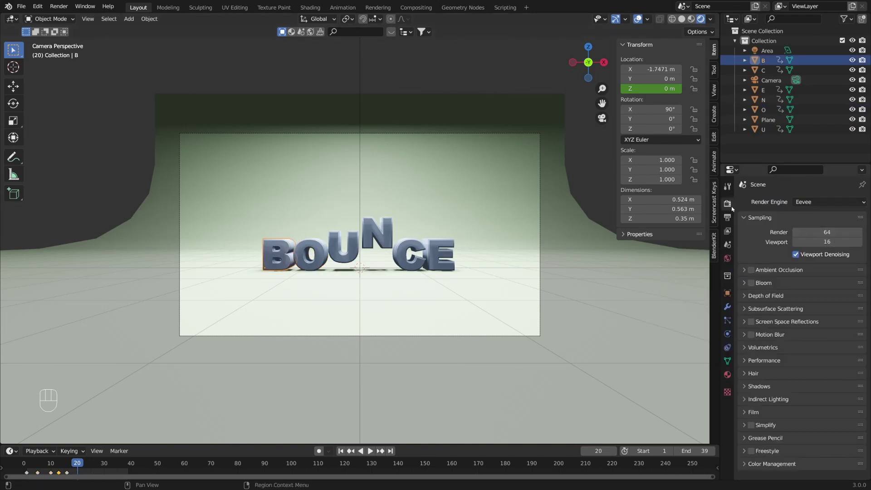
pyautogui.moveTo(811, 199); pyautogui.dragTo(818, 239)
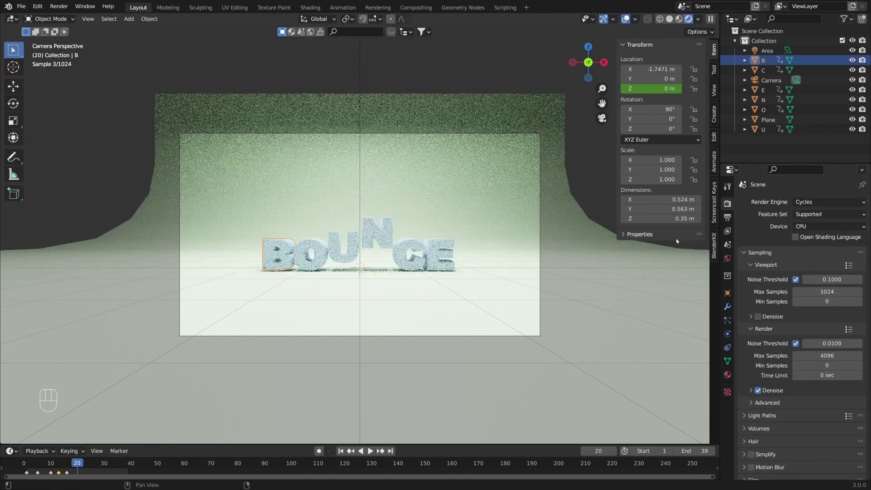
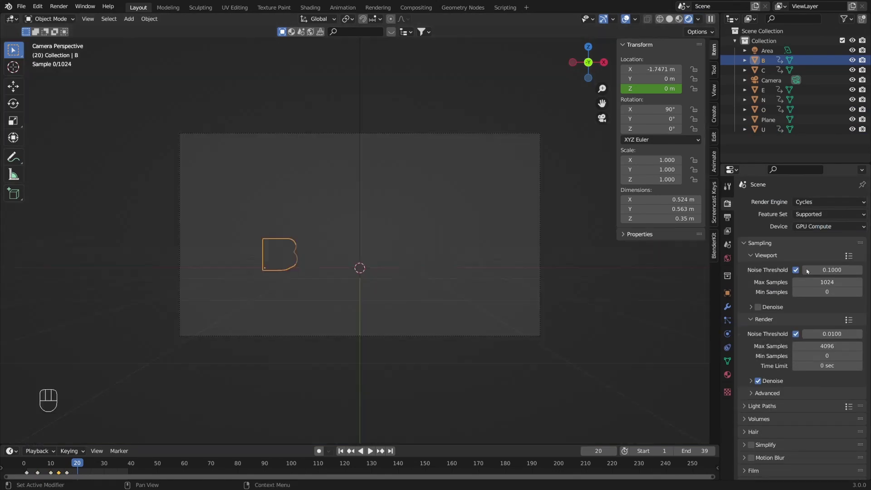
pyautogui.click(758, 310)
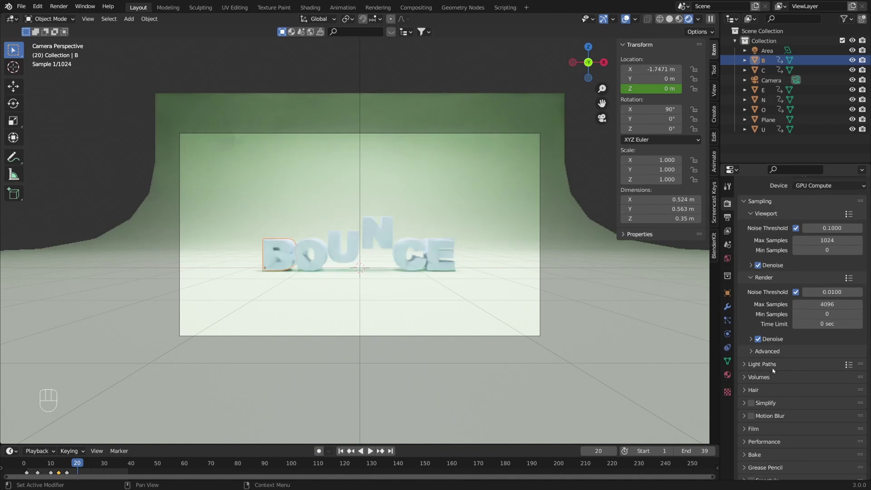
pyautogui.click(753, 400)
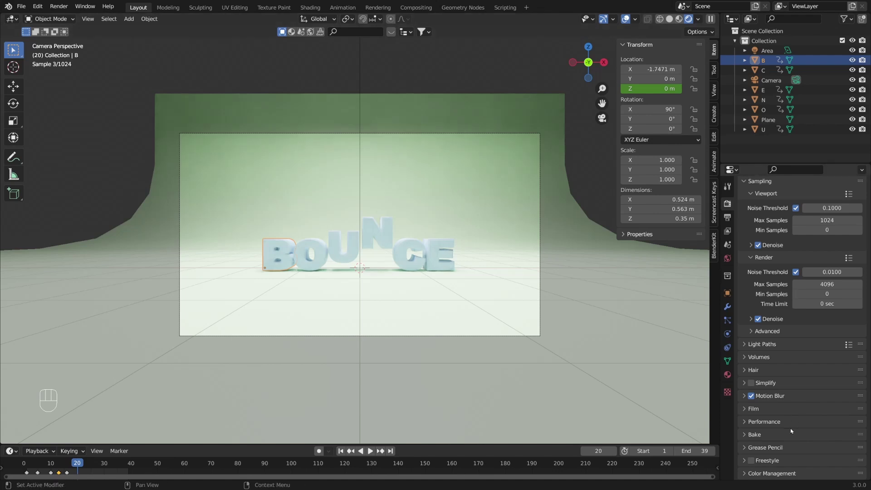
pyautogui.click(776, 479)
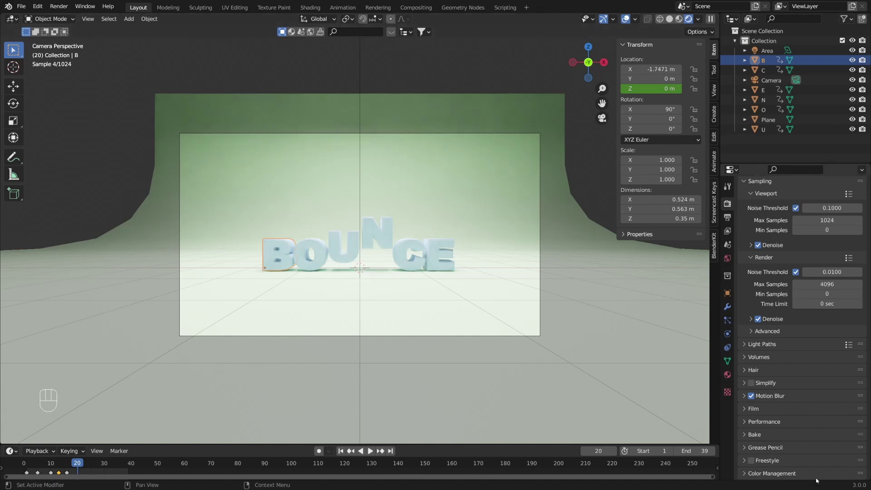
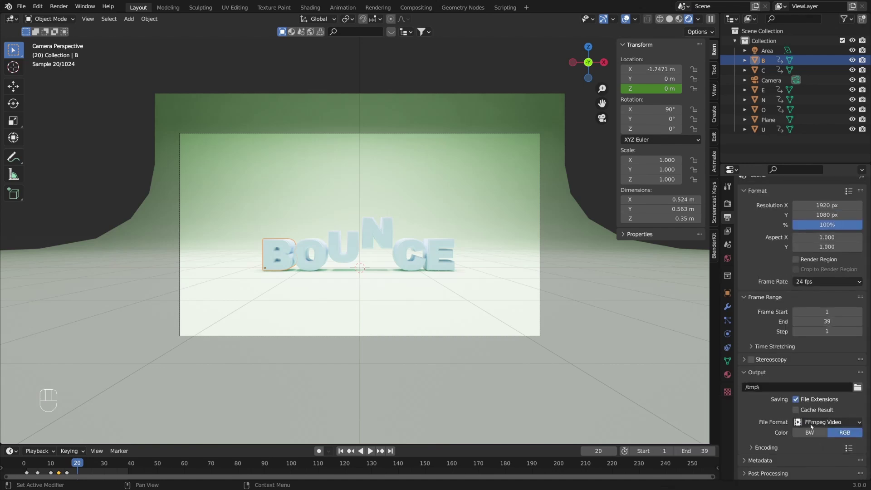
# Set output to FFmpeg video in an MPEG-4 container and start Render Animation.
pyautogui.click(751, 448)
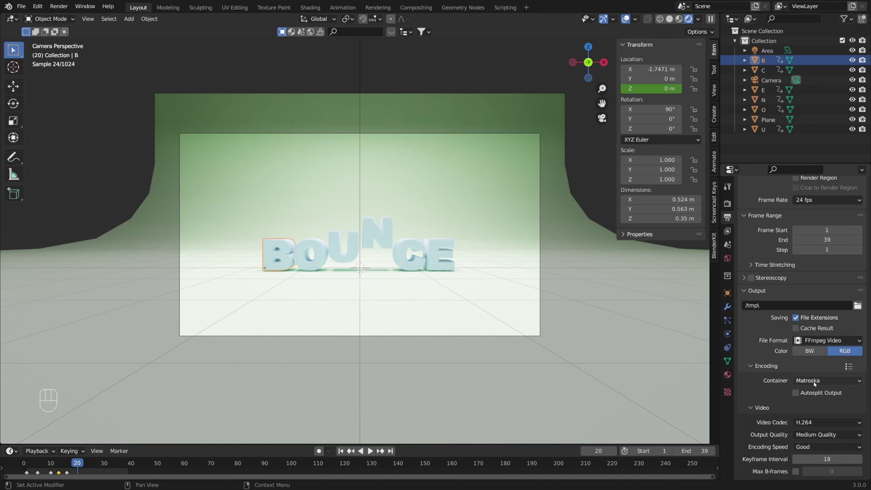
pyautogui.moveTo(807, 383); pyautogui.dragTo(827, 348)
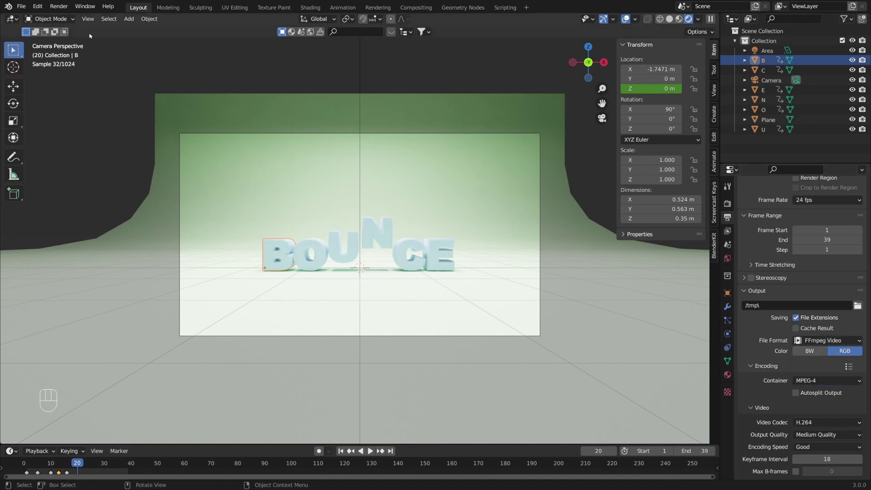
pyautogui.moveTo(62, 7); pyautogui.dragTo(68, 29)
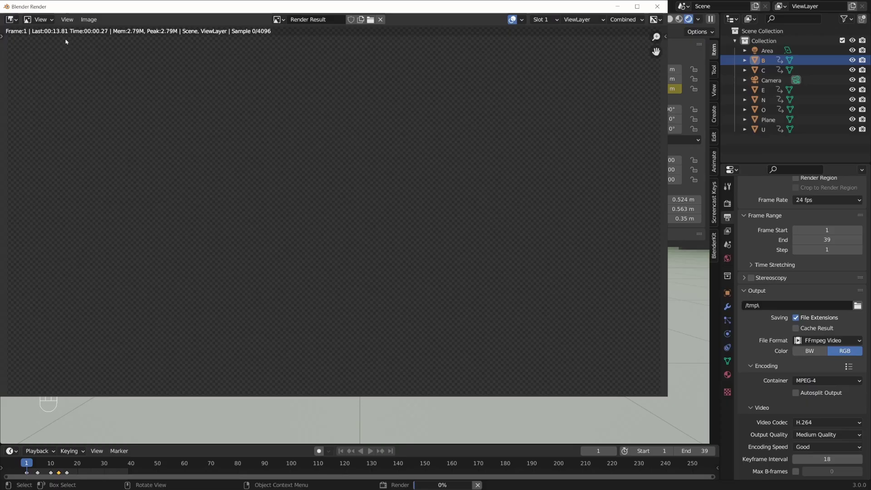